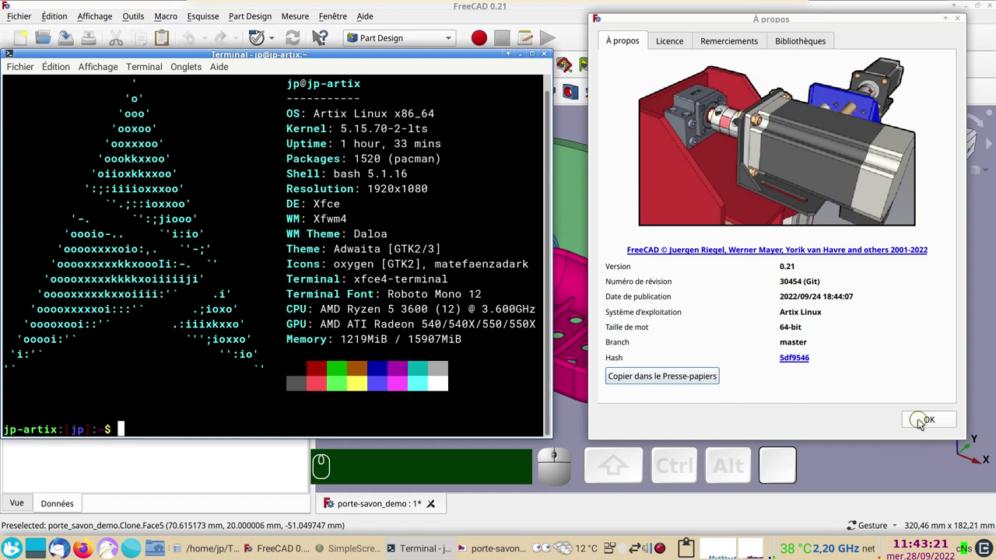
Dismiss the About dialog, glance at the Affichage menu and orbit the soap-holder model
click(923, 422)
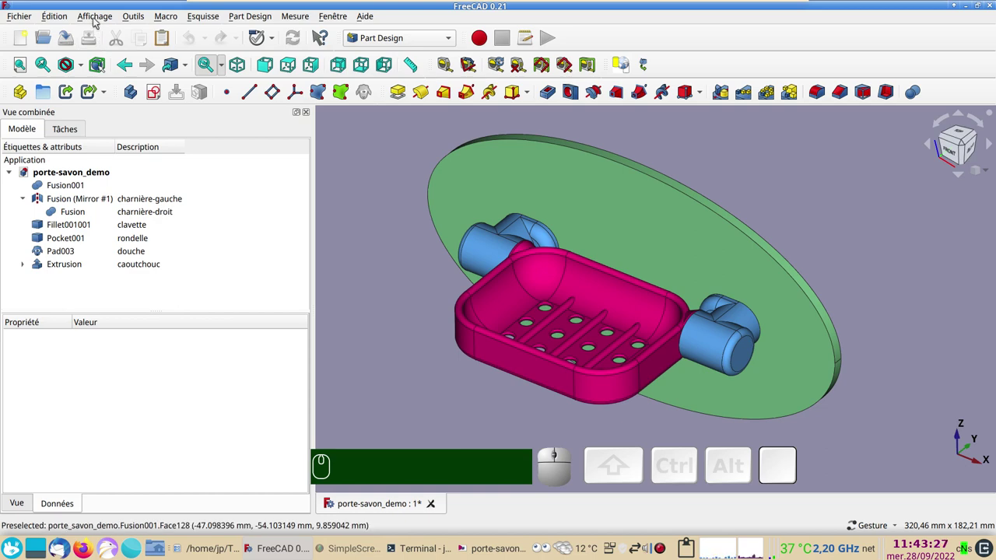
click(101, 16)
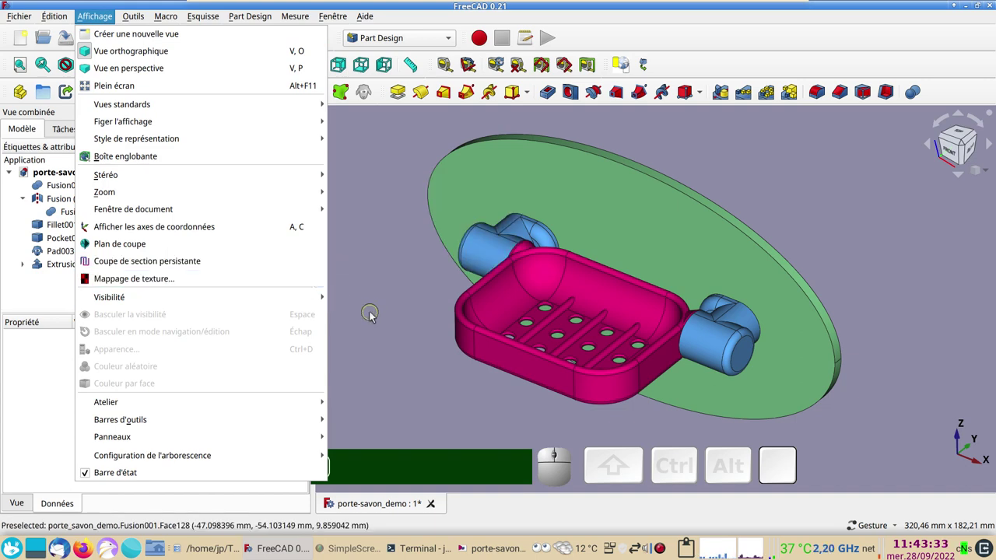
right_click(386, 265)
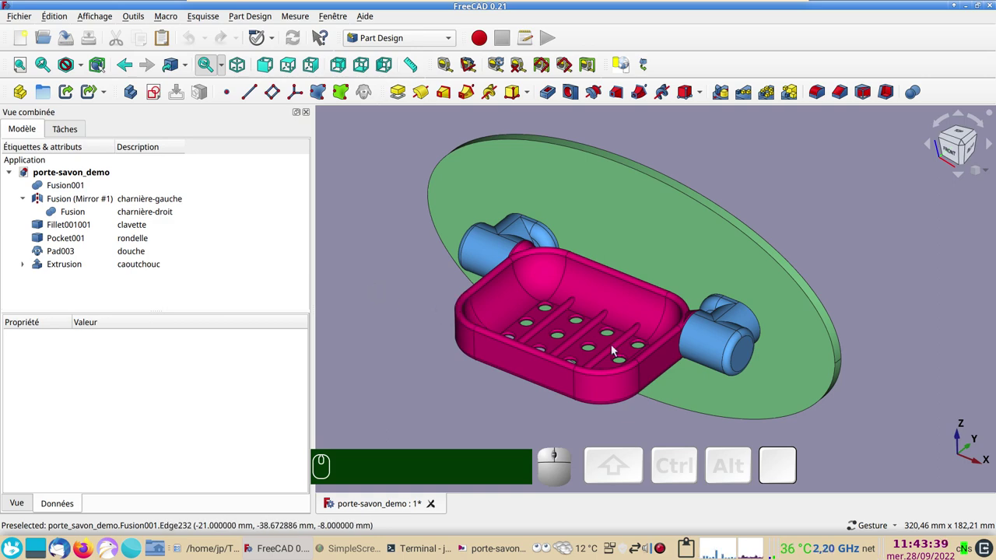
drag(889, 302, 850, 296)
scroll(up, 3)
scroll(down, 3)
scroll(up, 3)
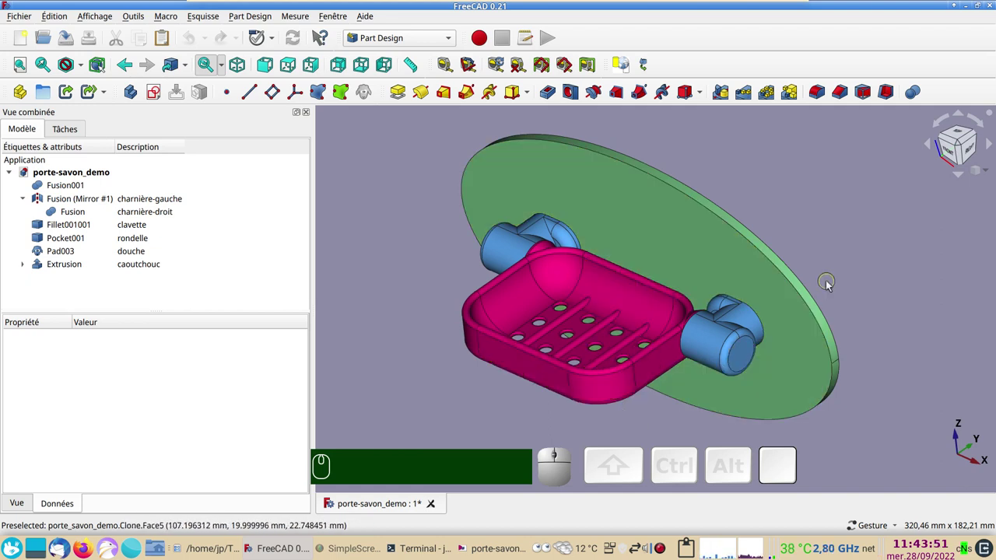
scroll(down, 3)
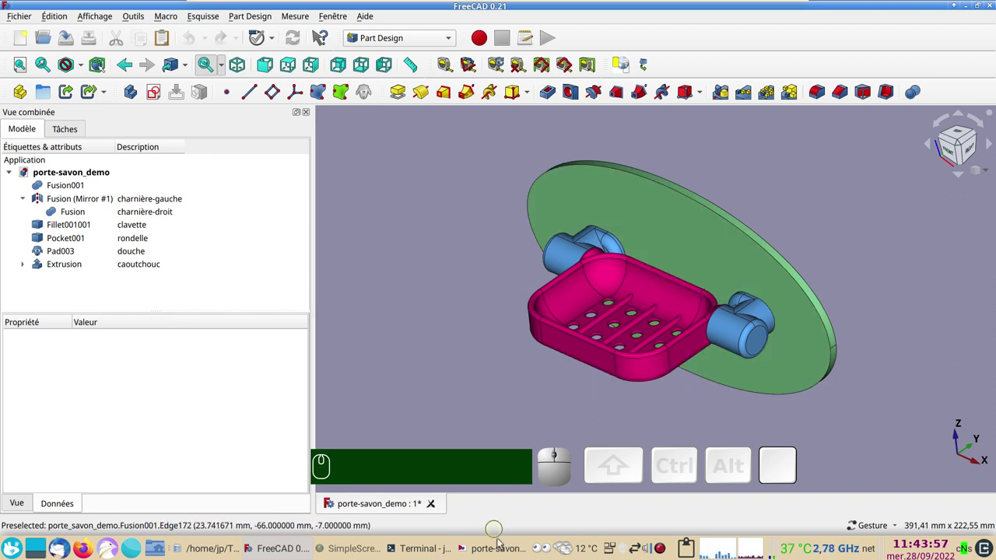
View the porte-savon PDF hinge close-up, then switch back to the FreeCAD model
click(506, 549)
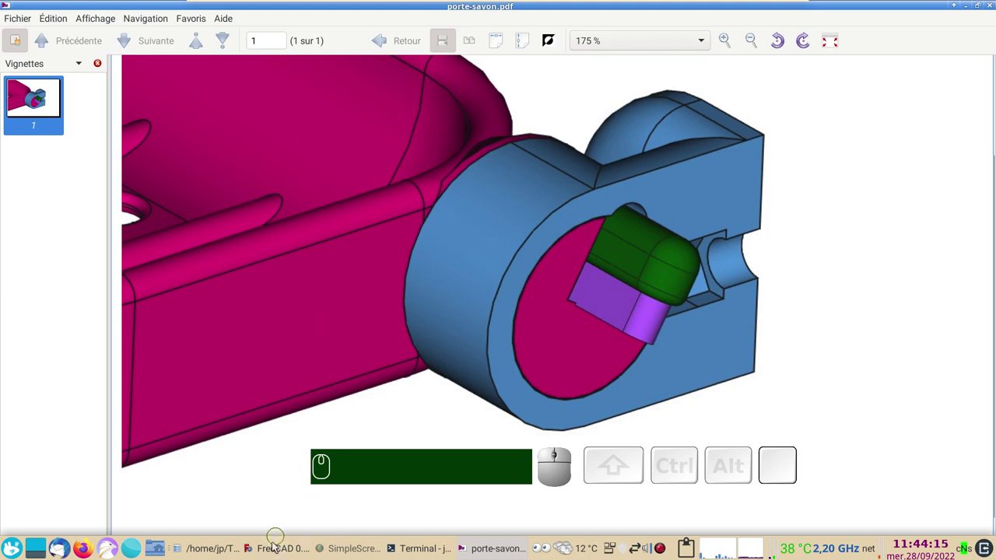
click(277, 546)
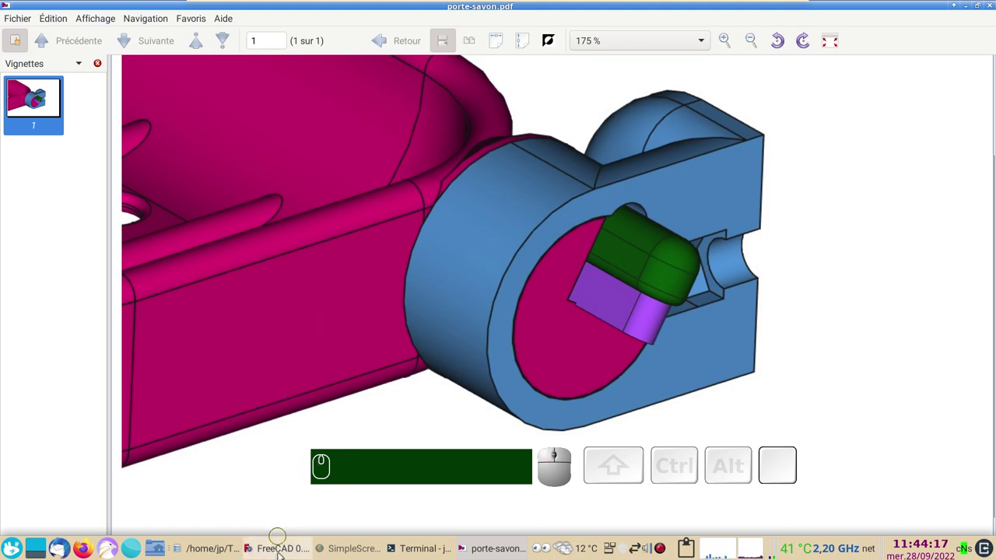
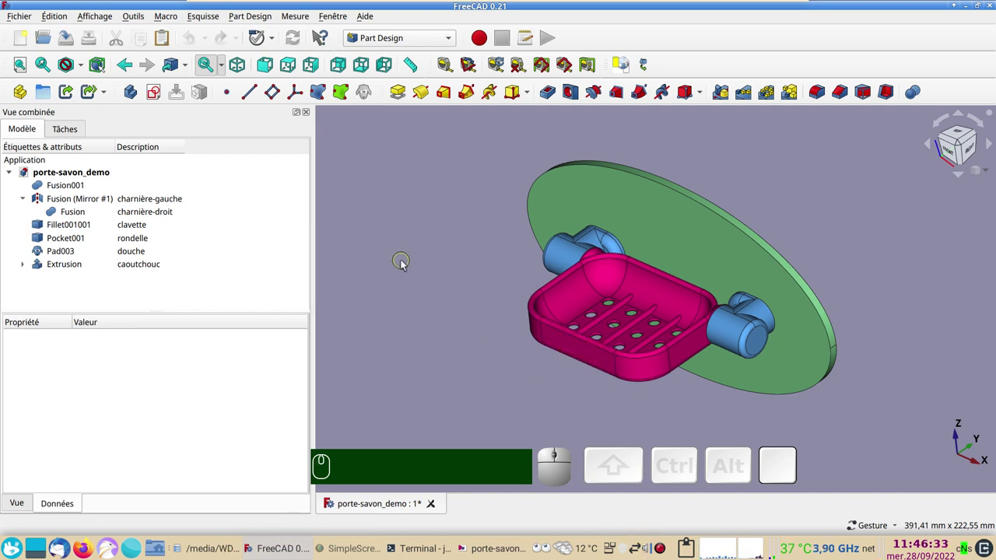
Start a persistent section cut on porte-savon_demo from the Affichage menu
drag(410, 295, 394, 308)
scroll(up, 3)
scroll(down, 3)
right_click(398, 286)
click(107, 19)
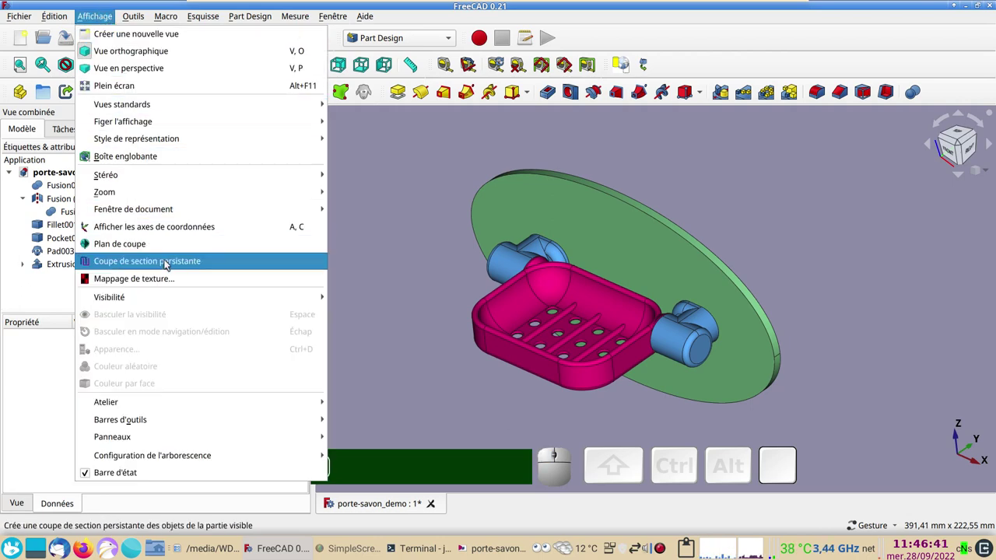
click(179, 265)
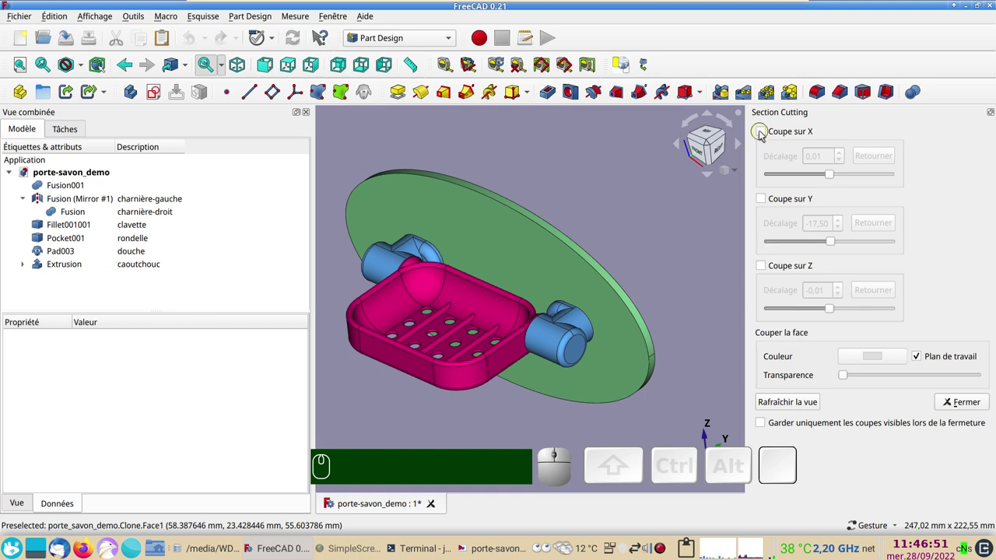
Cut along X, flipped, with a 63 mm offset through the right-hand hinge
click(768, 203)
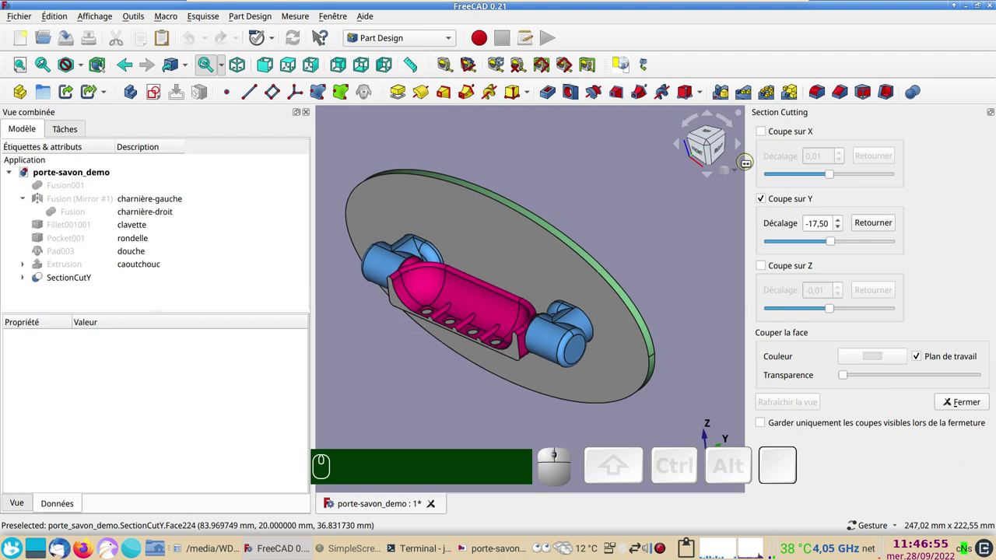
click(763, 203)
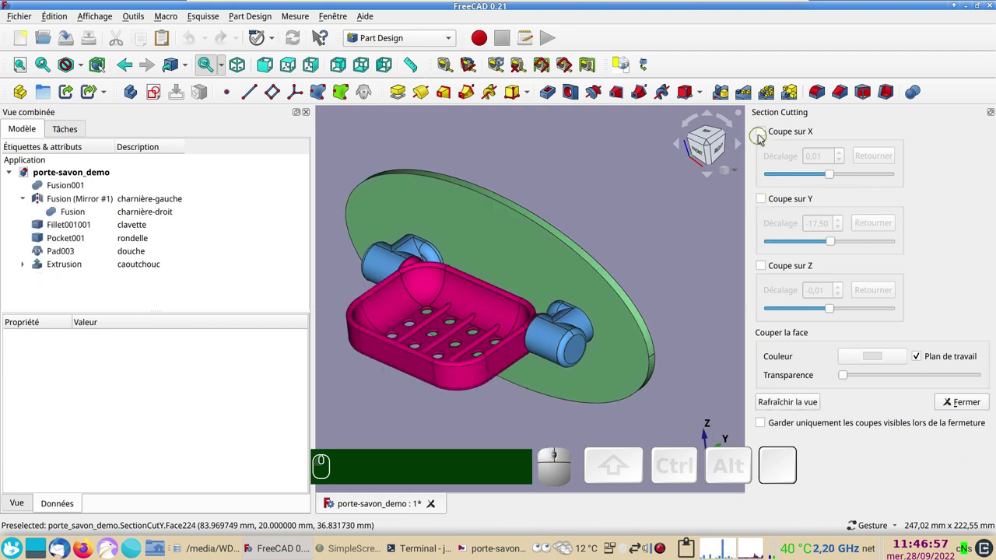
click(765, 133)
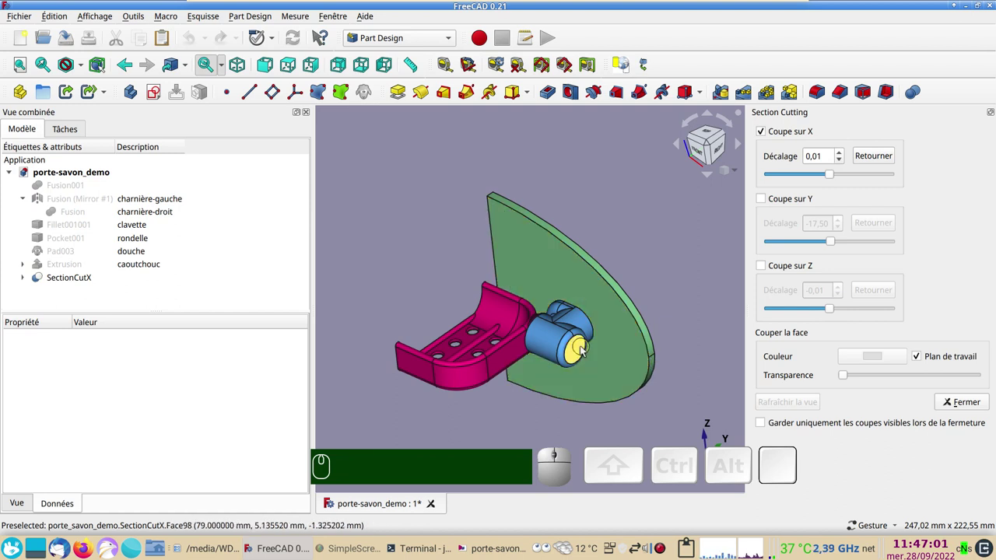
click(885, 156)
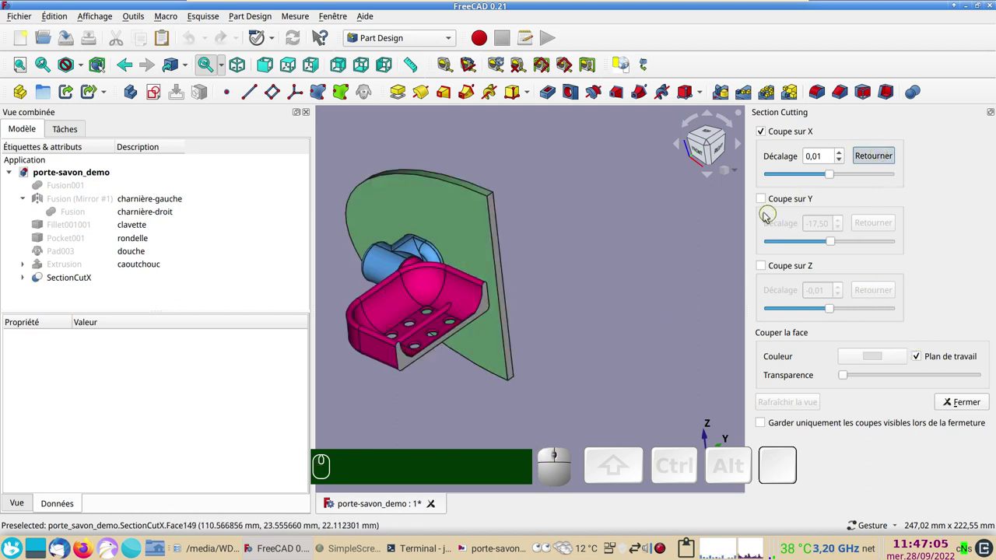
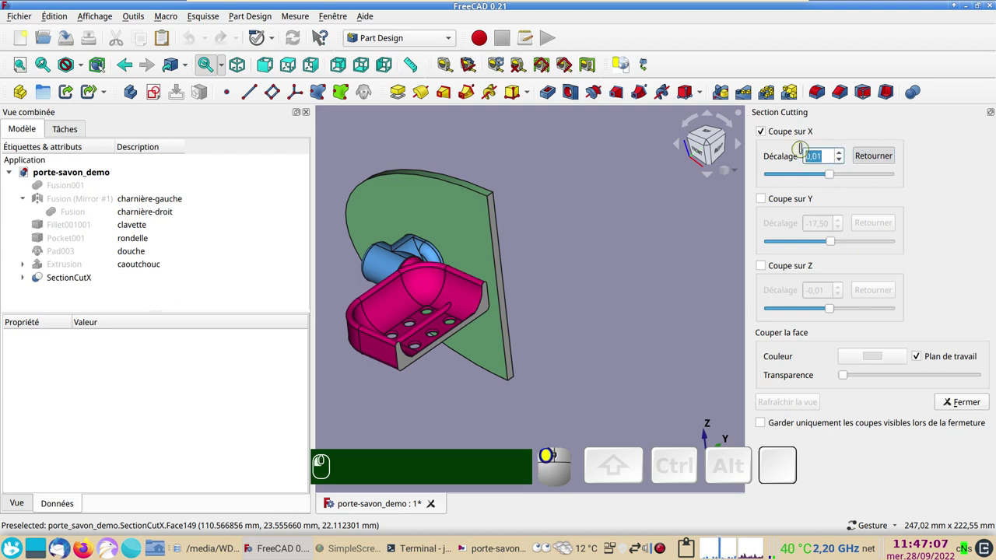
key(KP_6)
key(KP_3)
key(KP_Enter)
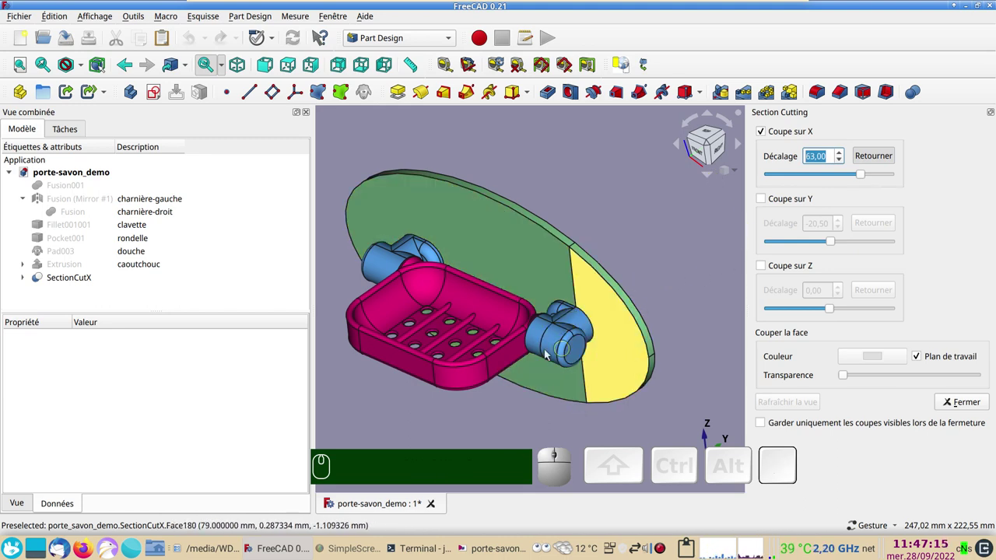
Untick Coupe sur X so the assembly shows whole again
click(25, 275)
scroll(down, 3)
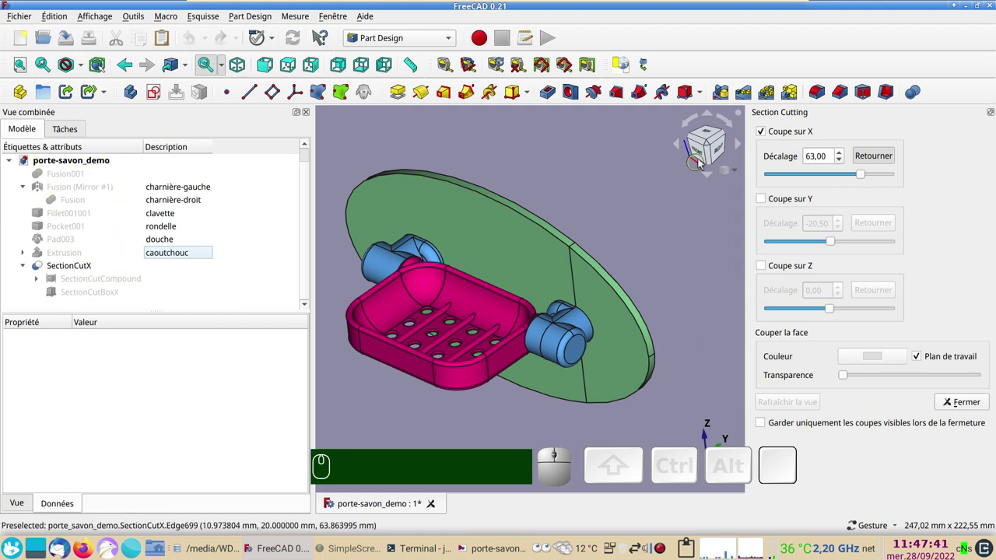
click(765, 131)
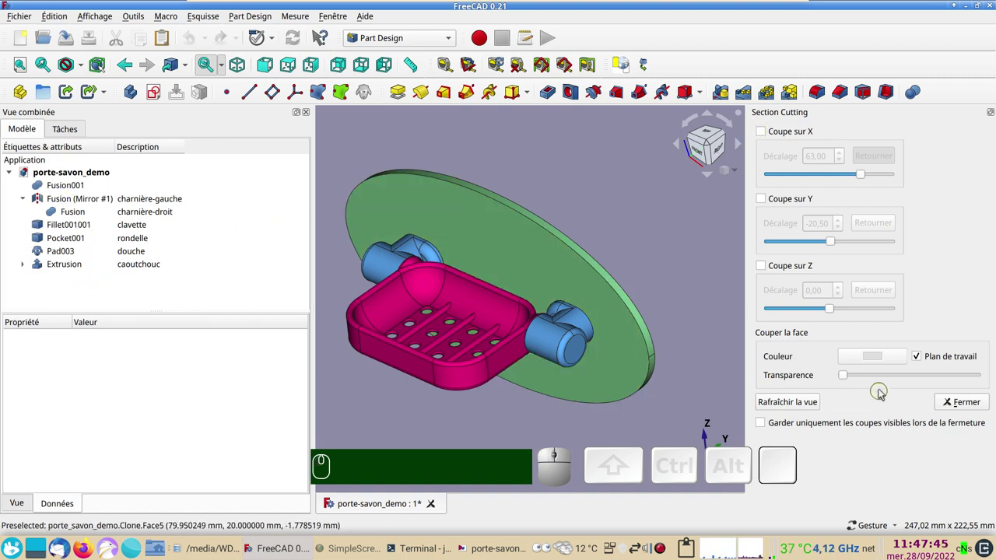
Close the Section Cutting panel, leaving the uncut assembly with the model tree
click(963, 399)
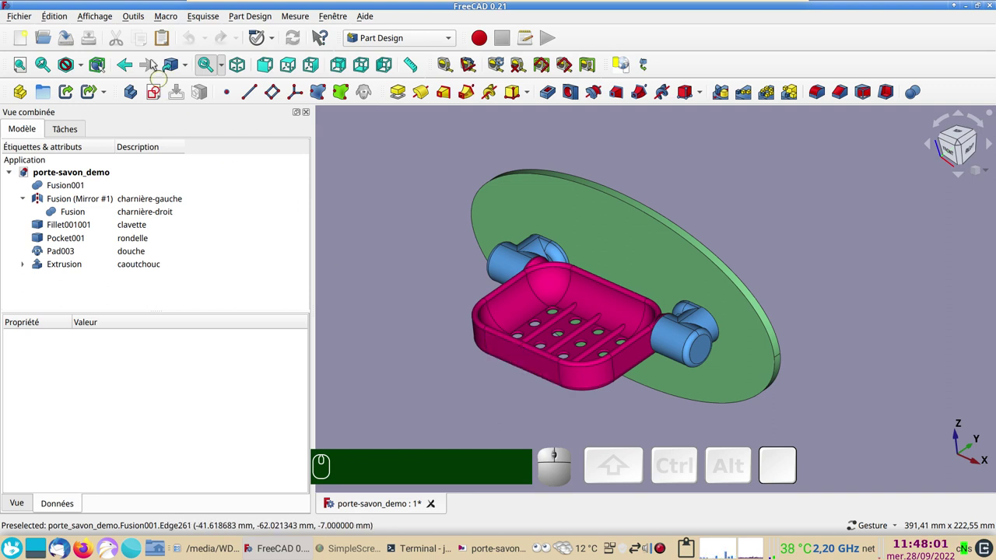
click(102, 18)
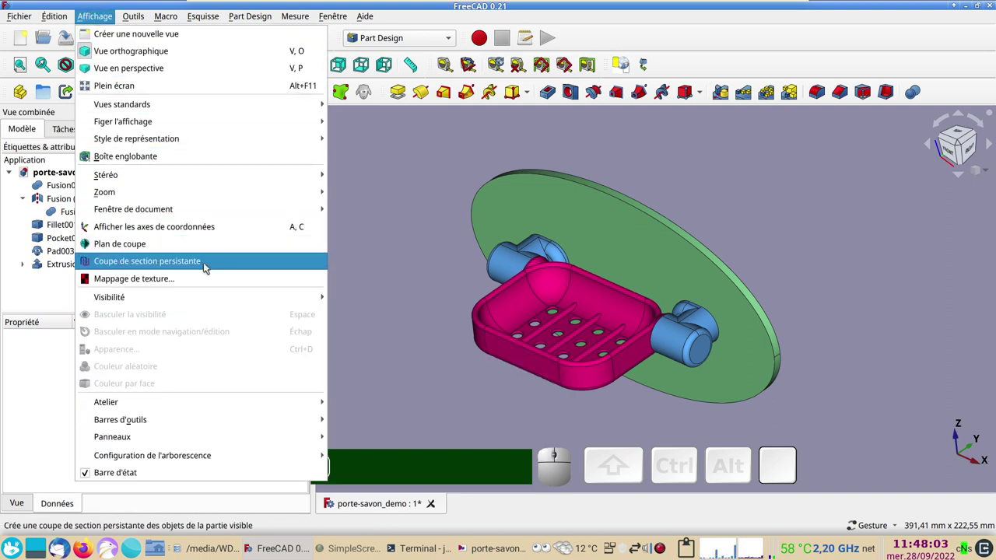
click(411, 282)
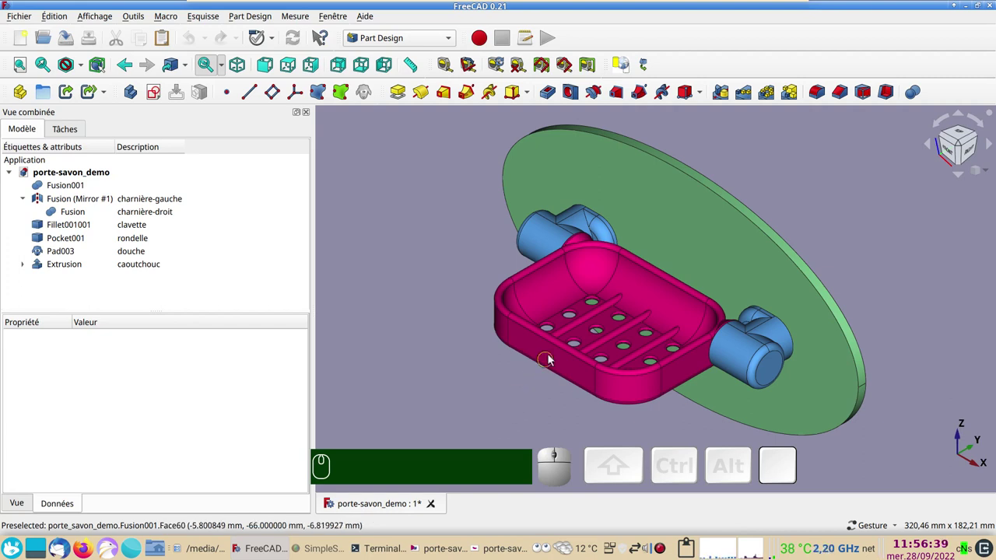
Copy the soap dish body Fusion001 into a new document Sans nom1
click(556, 352)
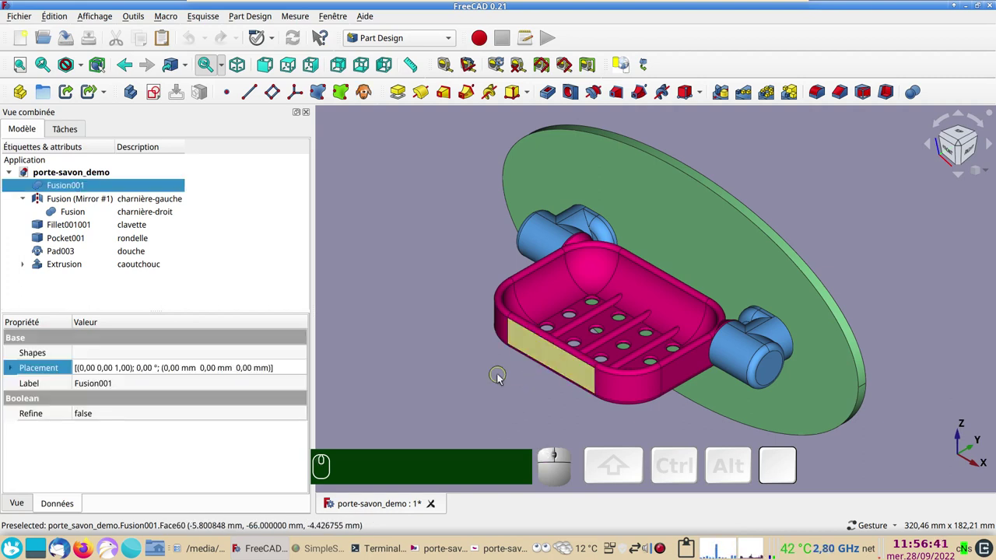
key(ctrl+c)
click(24, 43)
key(ctrl+v)
scroll(down, 3)
scroll(up, 3)
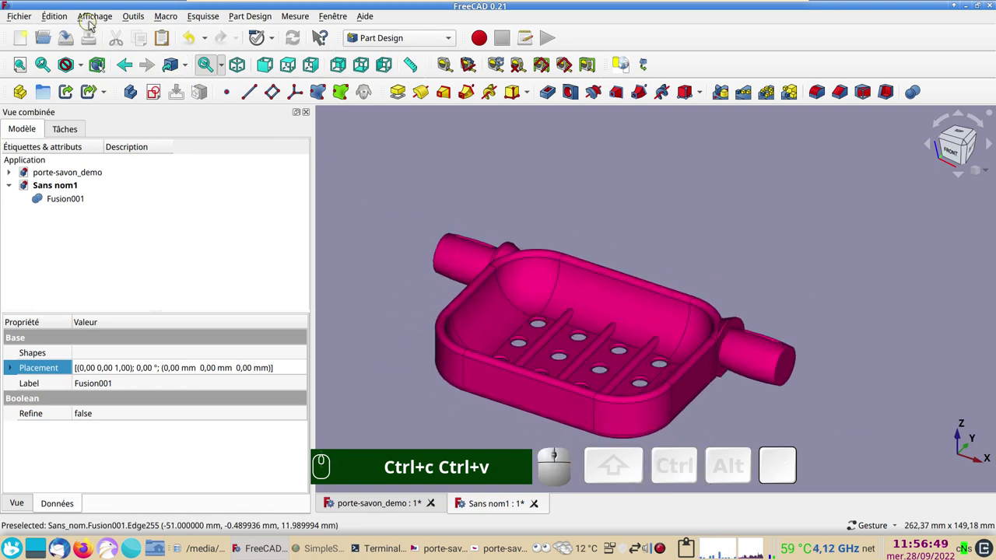
Cut the soap dish along X at a 63 mm offset and close the cutting panel
click(99, 16)
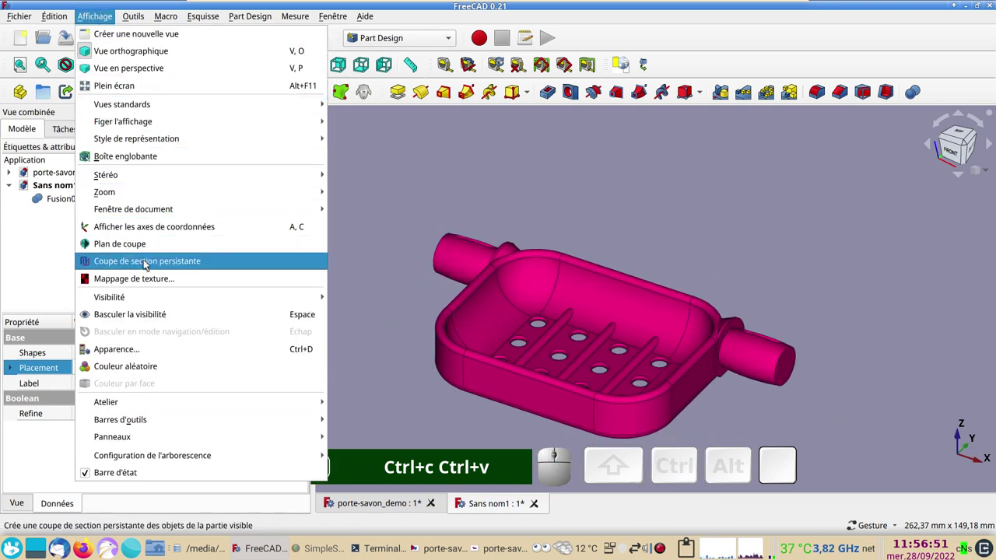
click(149, 262)
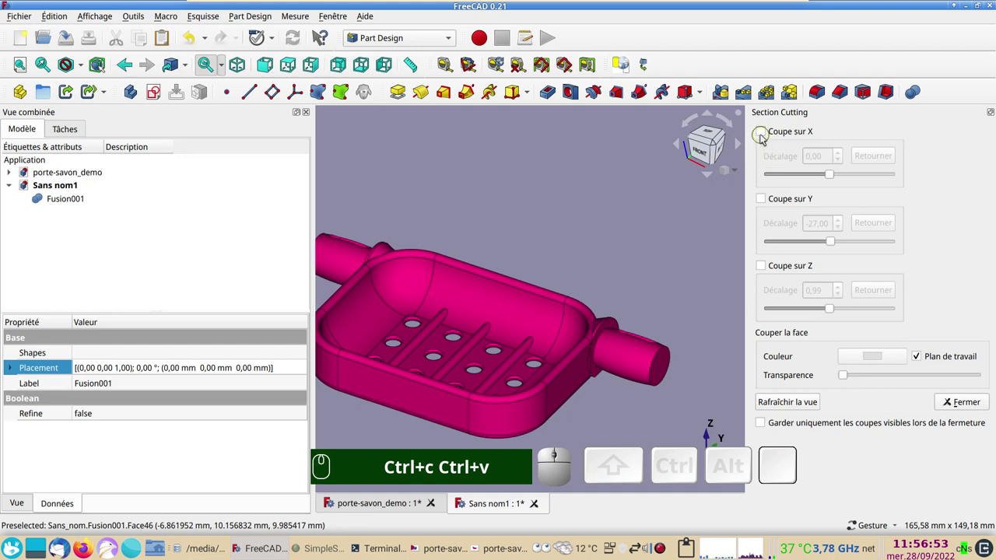
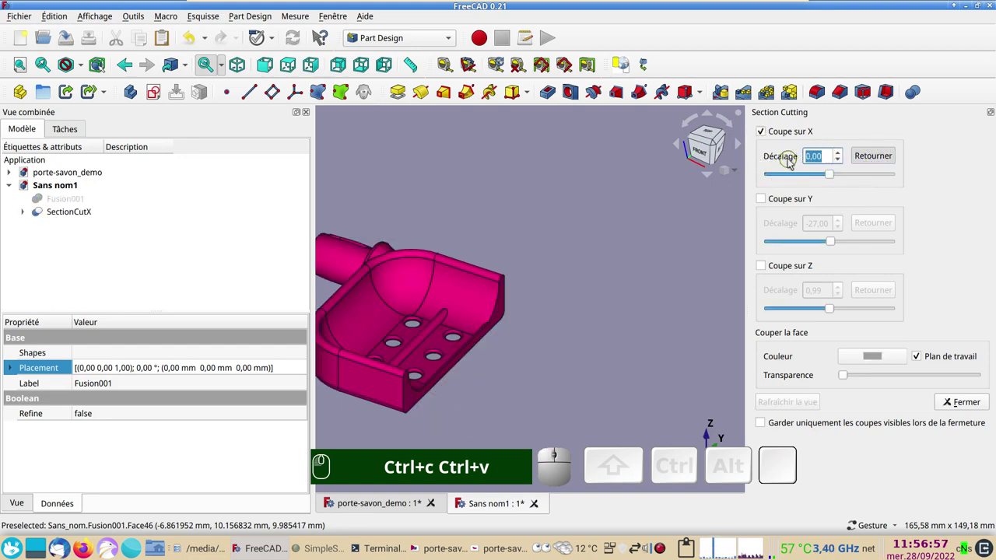
key(6)
key(KP_6)
key(KP_3)
key(KP_Enter)
drag(704, 346, 673, 291)
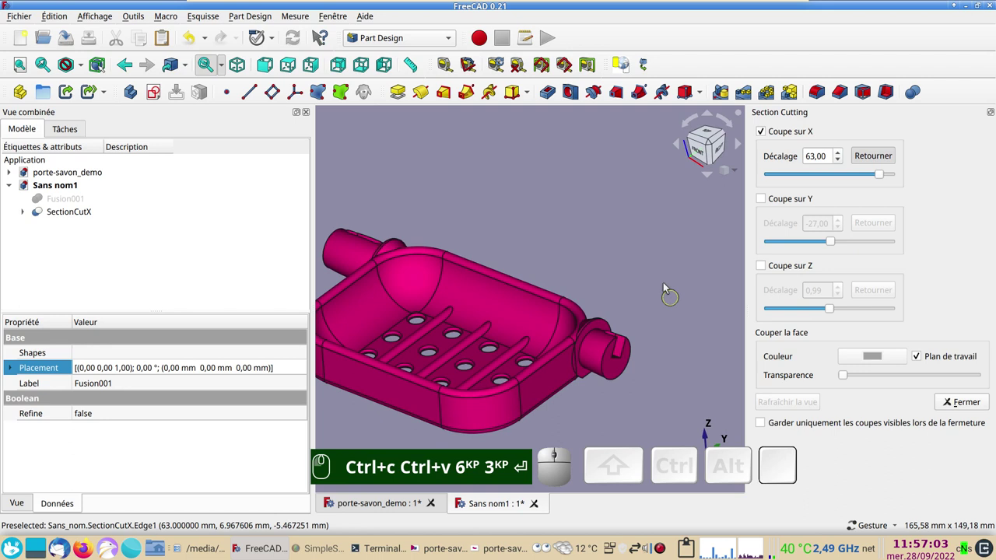
drag(659, 281, 780, 438)
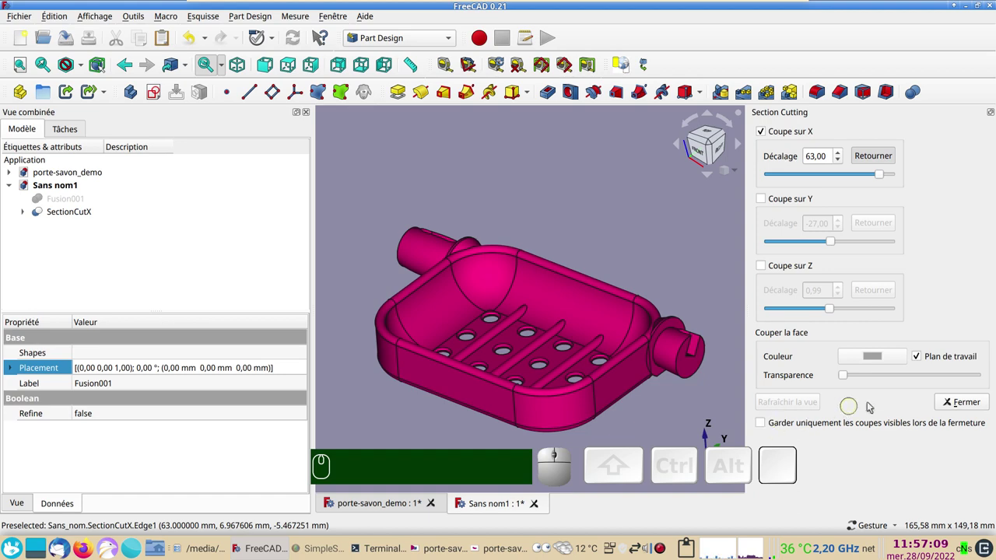
click(968, 406)
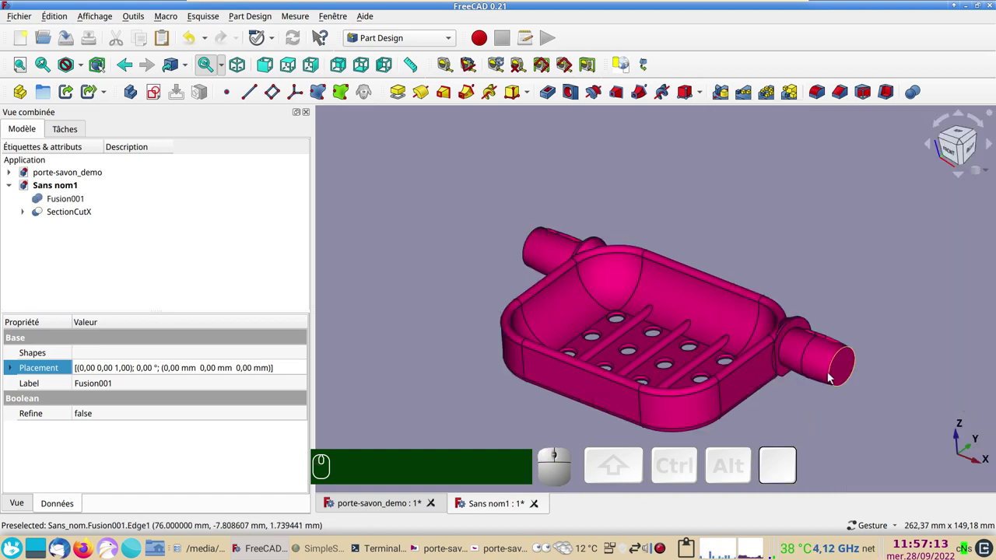
Hide the uncut Fusion001 body and return to the porte-savon_demo document
click(81, 201)
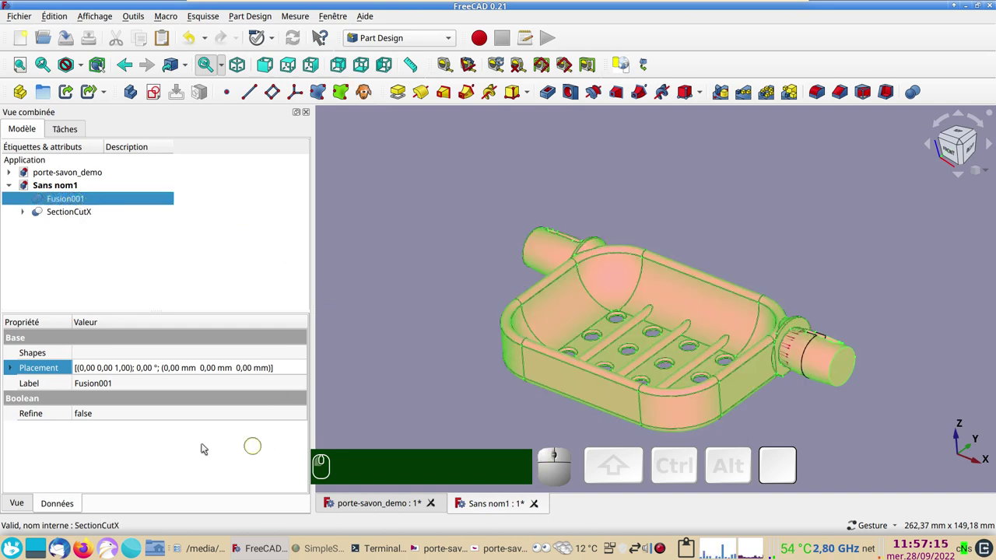
key(space)
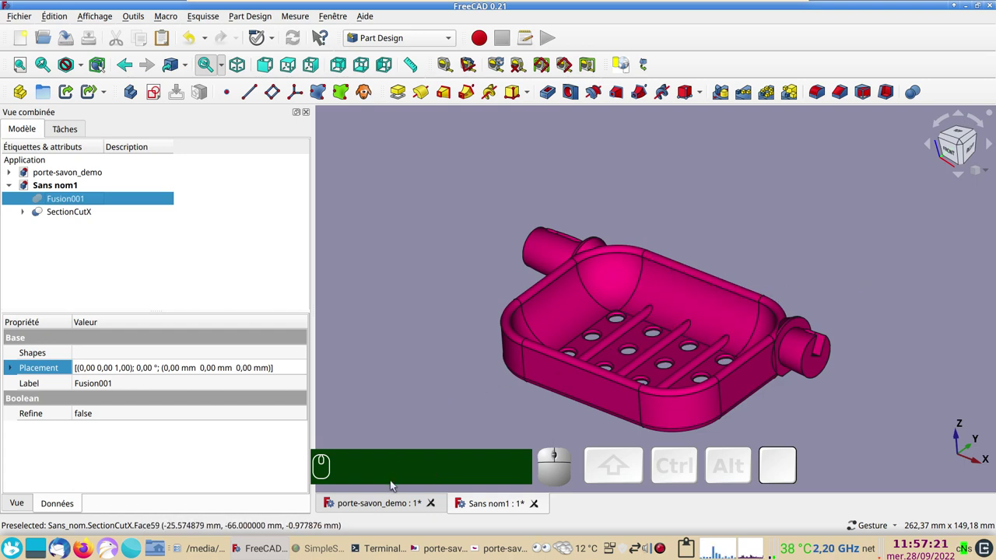
click(389, 504)
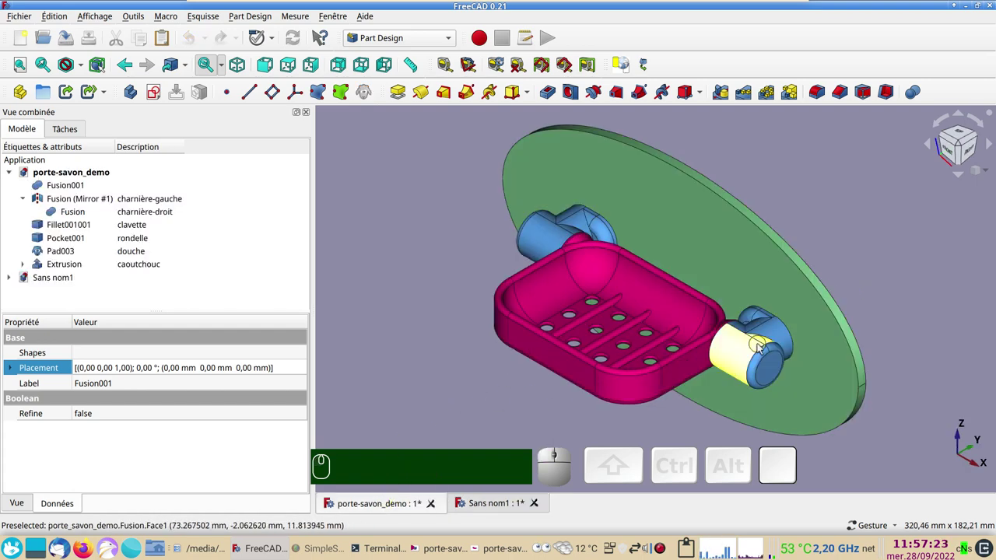
Copy the charnière-droit hinge into a new document Sans nom2
click(754, 352)
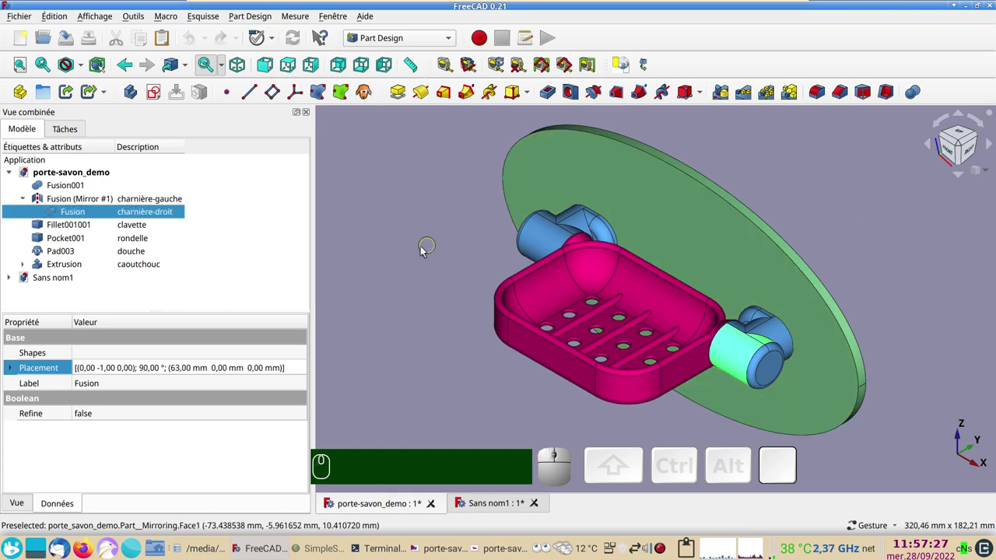
key(ctrl+c)
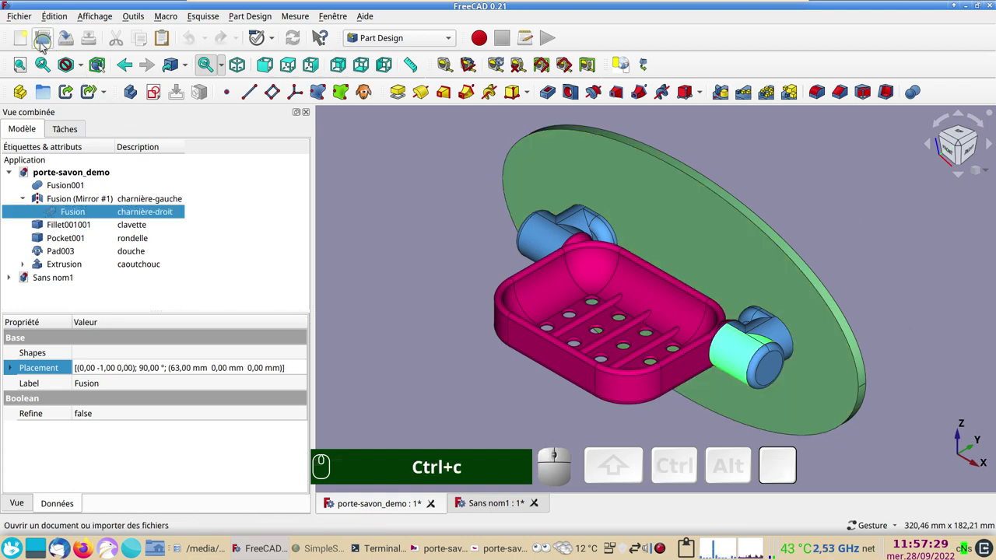
click(26, 44)
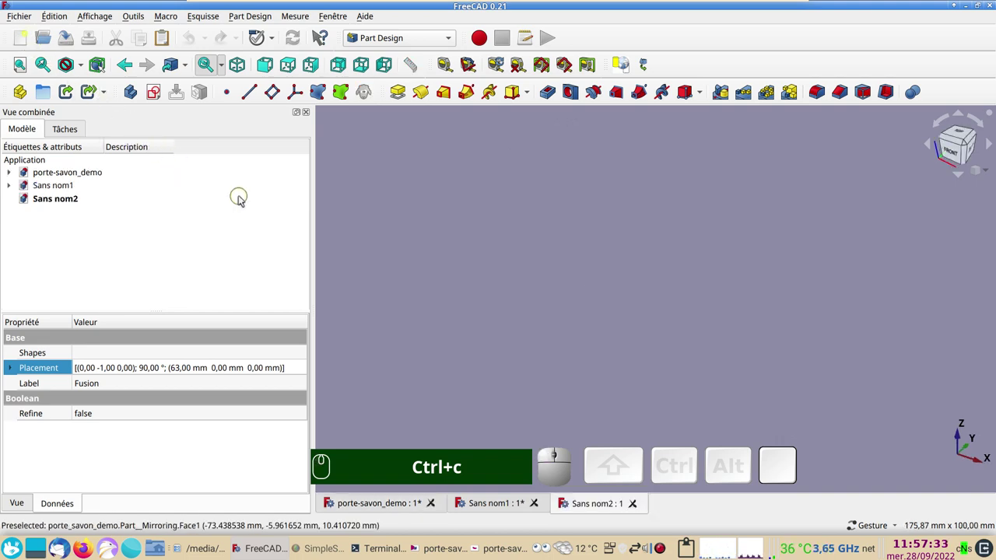
key(ctrl+v)
drag(739, 333, 325, 121)
Cut the hinge along X at a 63 mm offset and close the cutting panel
click(105, 19)
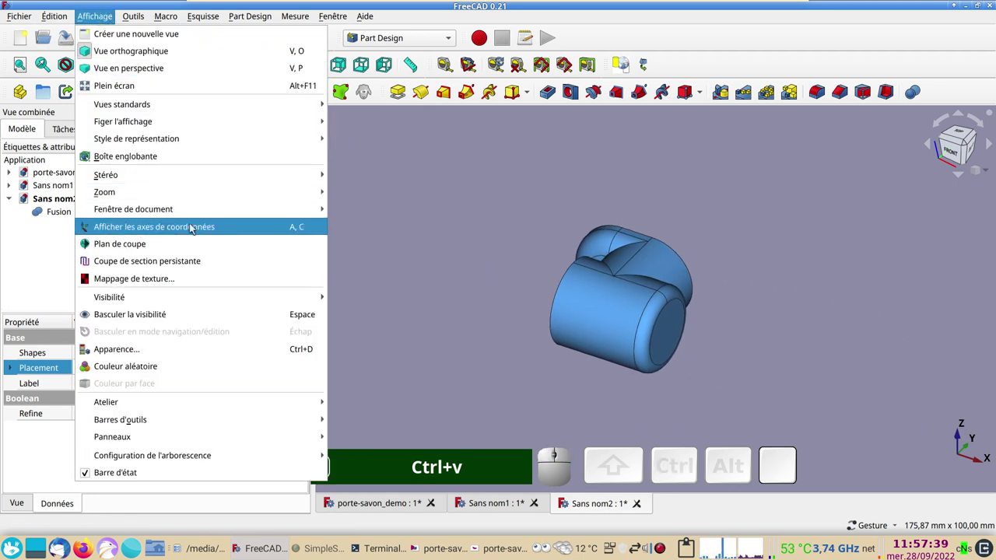
click(188, 261)
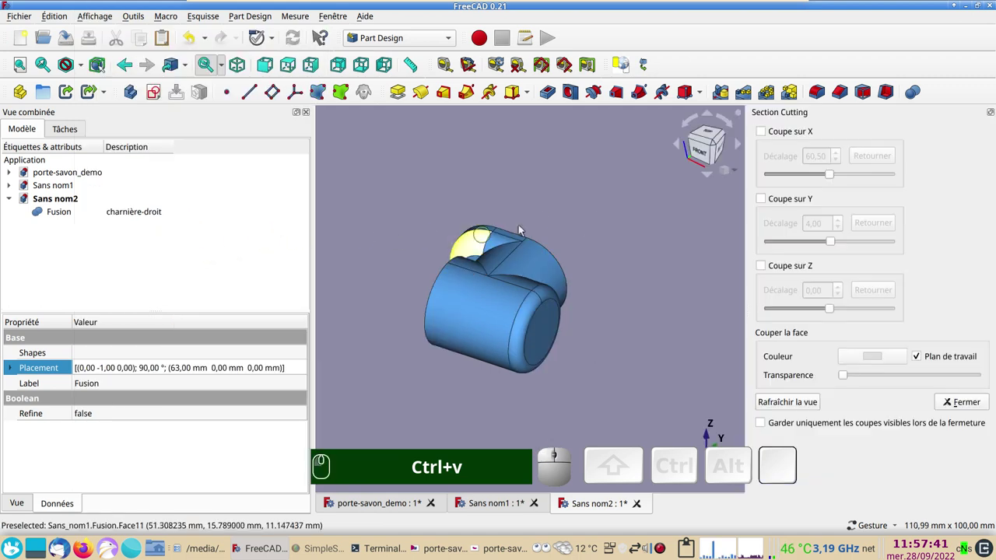
click(767, 133)
click(865, 156)
drag(834, 159, 833, 154)
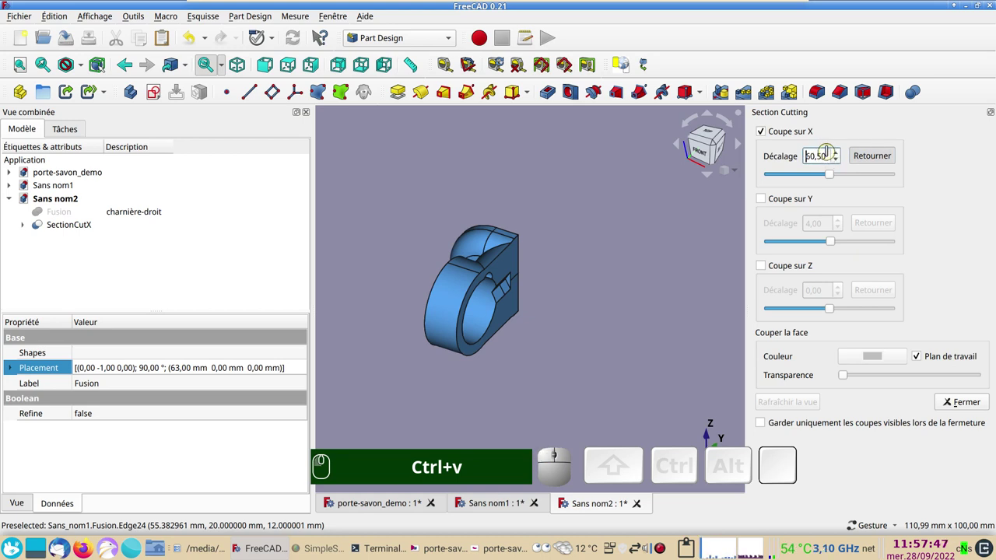
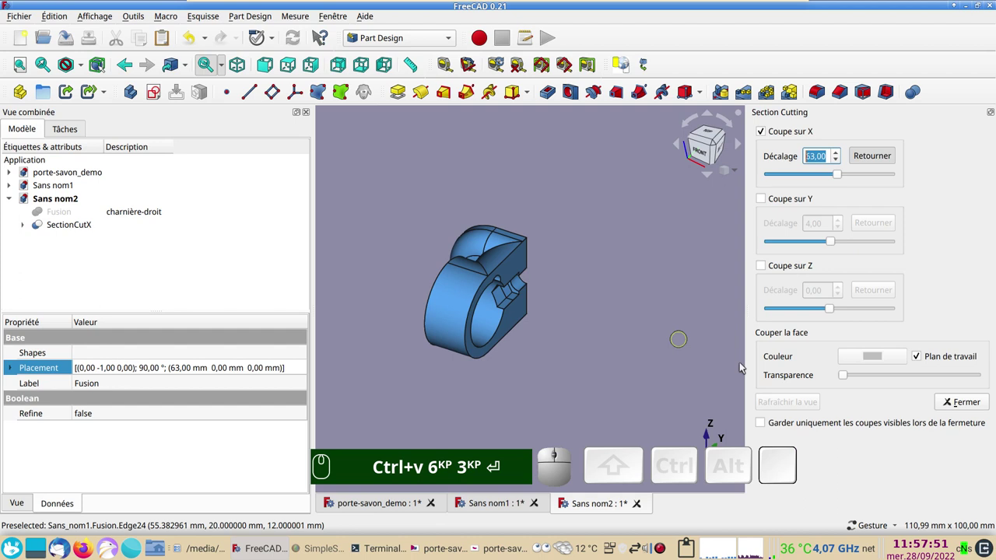
click(762, 423)
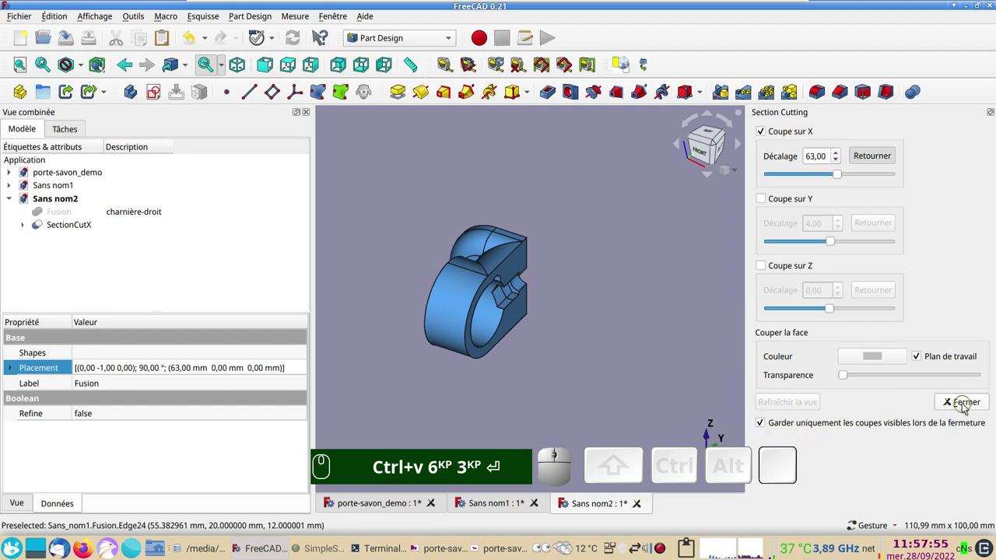
click(968, 406)
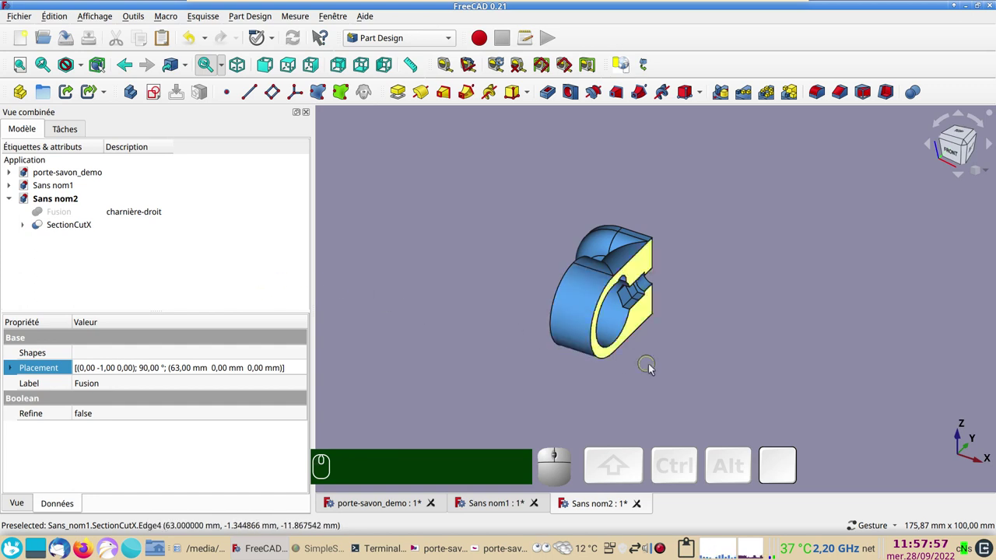
Inspect the hinge section, then copy SectionCutX from Sans nom1, raising the dependency dialog
click(505, 501)
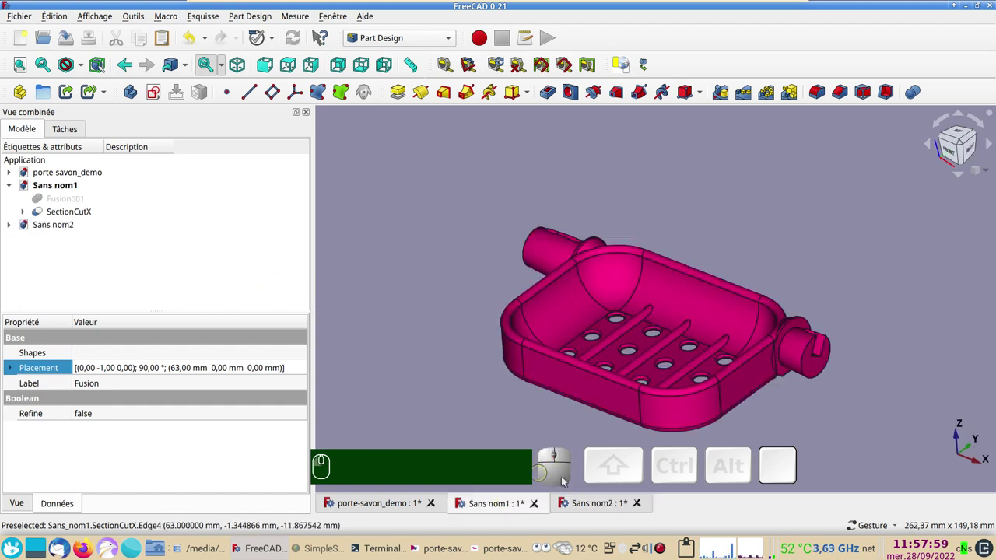
click(604, 503)
drag(754, 329, 699, 316)
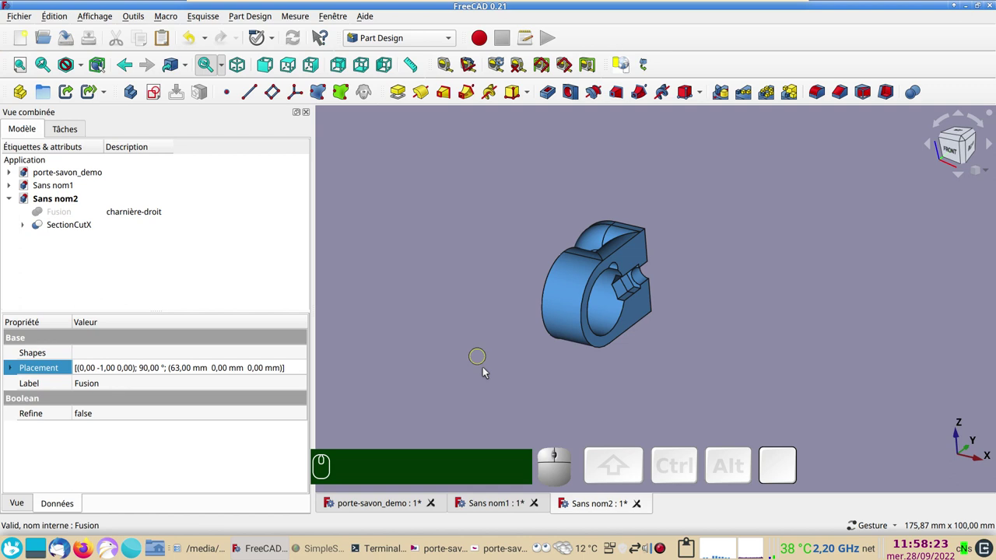
click(493, 506)
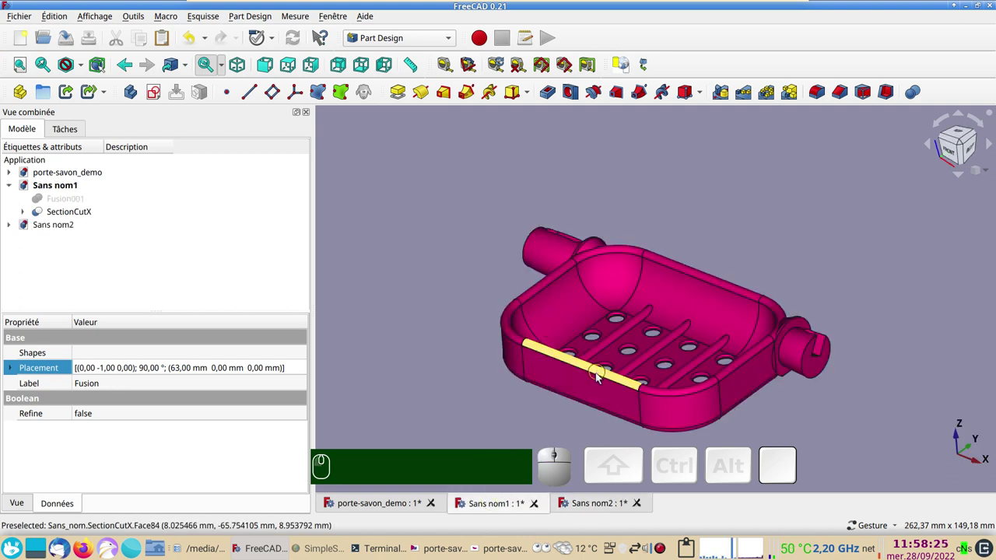
click(596, 390)
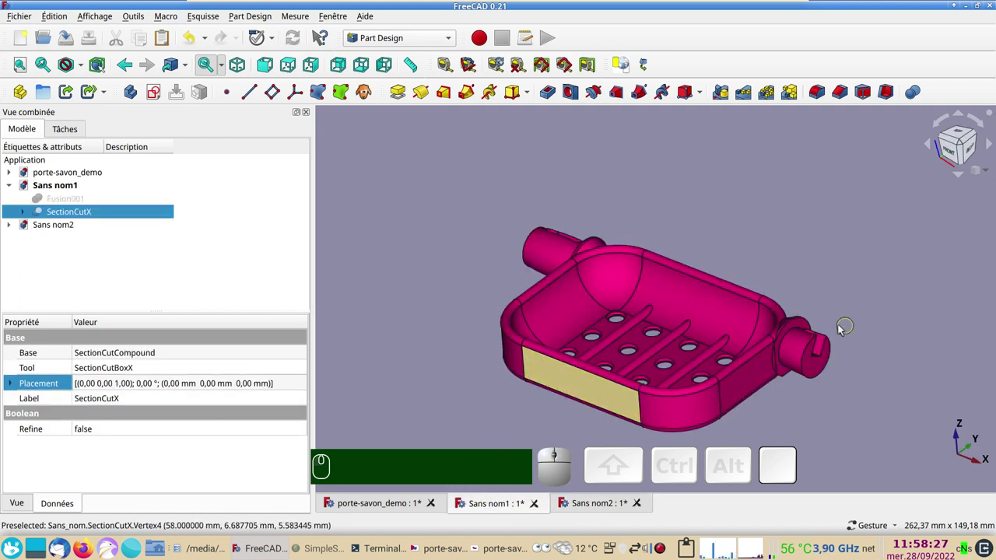
key(ctrl+c)
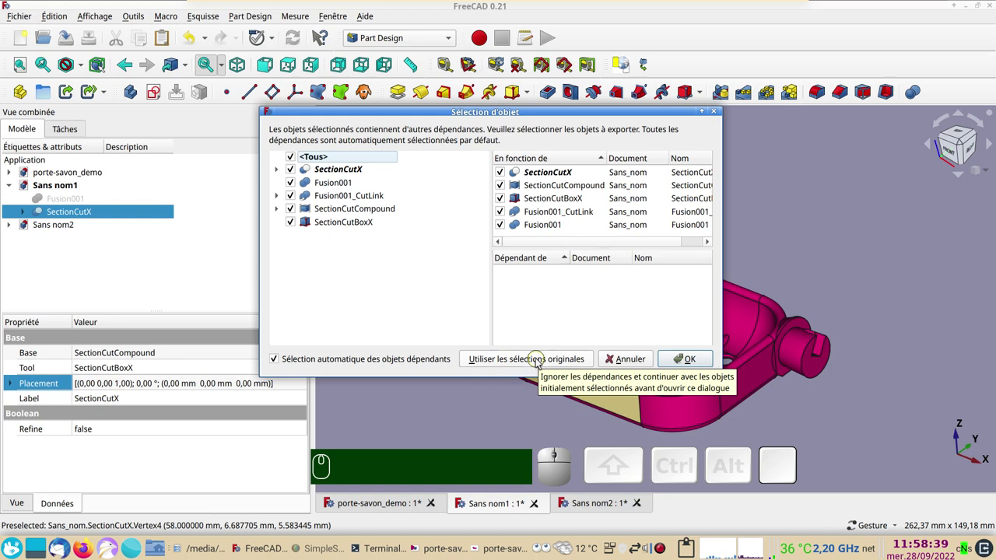
Paste the sectioned soap dish with original selections into a new document Sans nom3
click(540, 362)
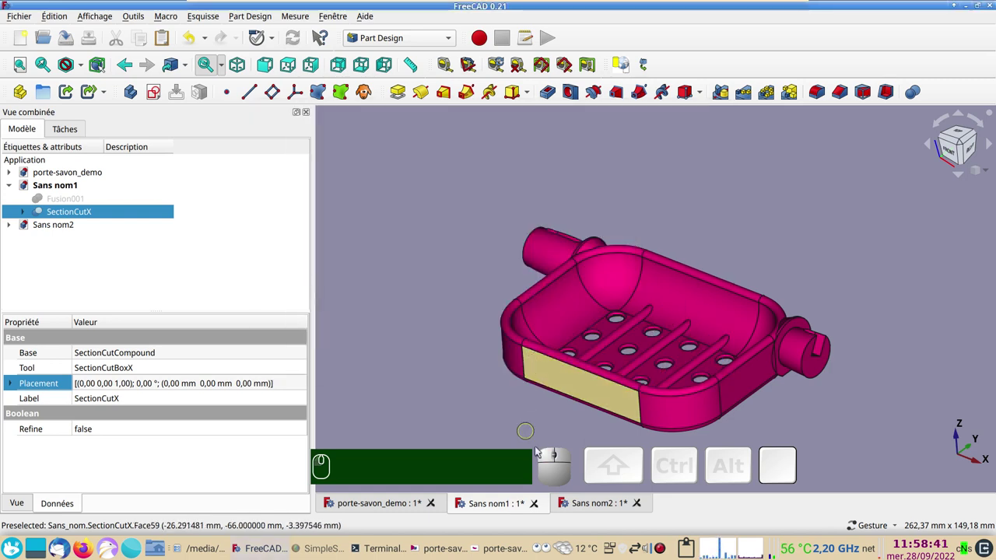
click(23, 42)
key(ctrl+v)
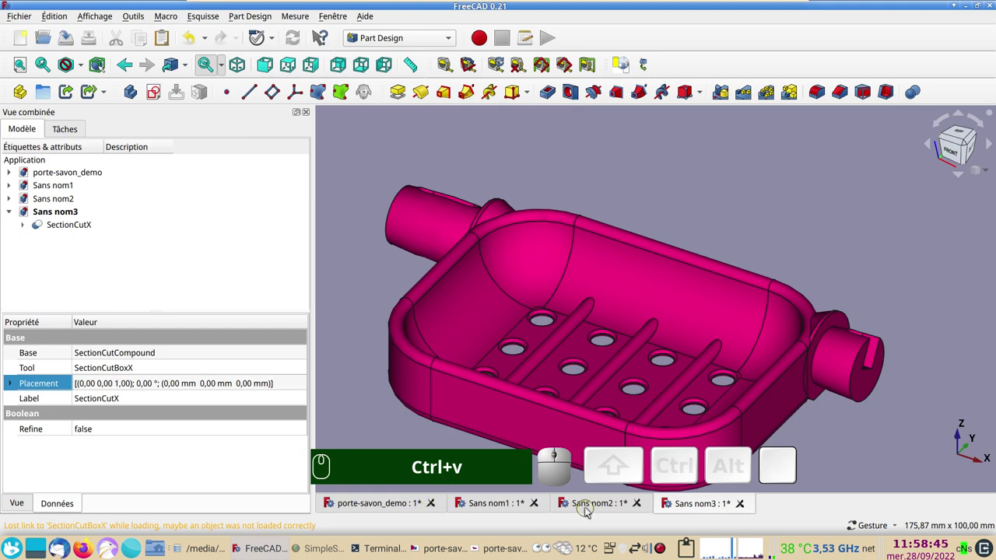
Copy SectionCutX from Sans nom2 with original selections and paste it into Sans nom3
click(597, 506)
click(574, 313)
key(ctrl+c)
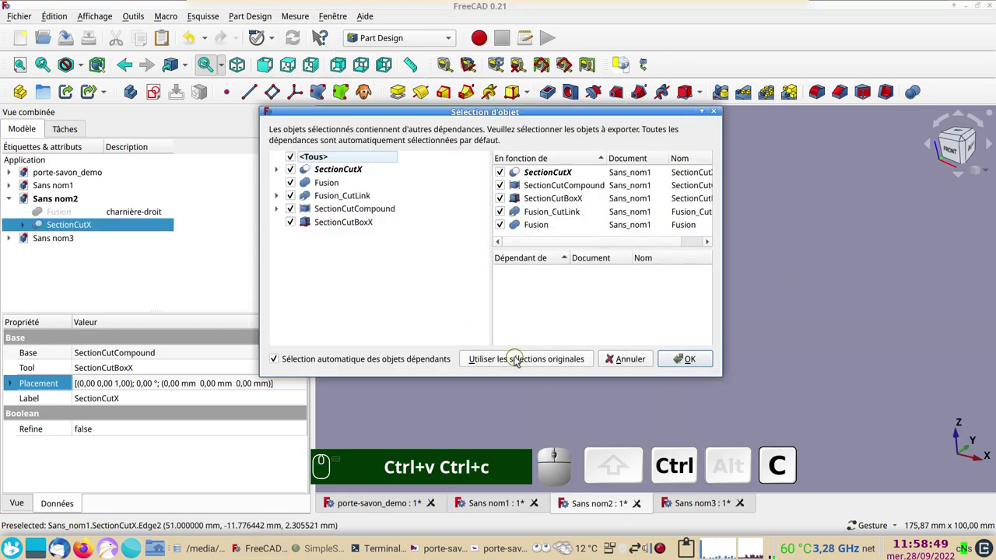
click(520, 358)
click(686, 503)
key(ctrl+v)
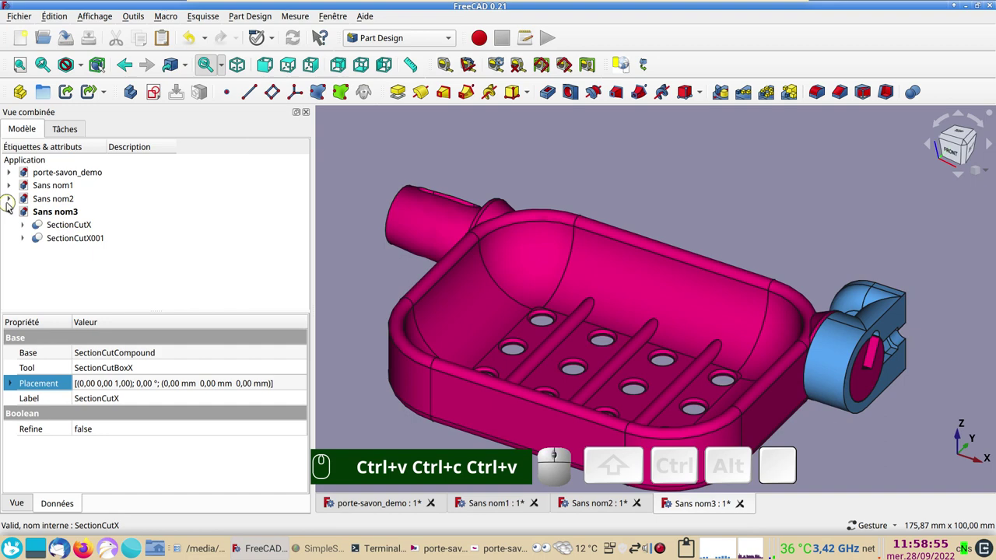
Check SectionCutX and SectionCutX001 in the Sans nom3 tree
click(16, 202)
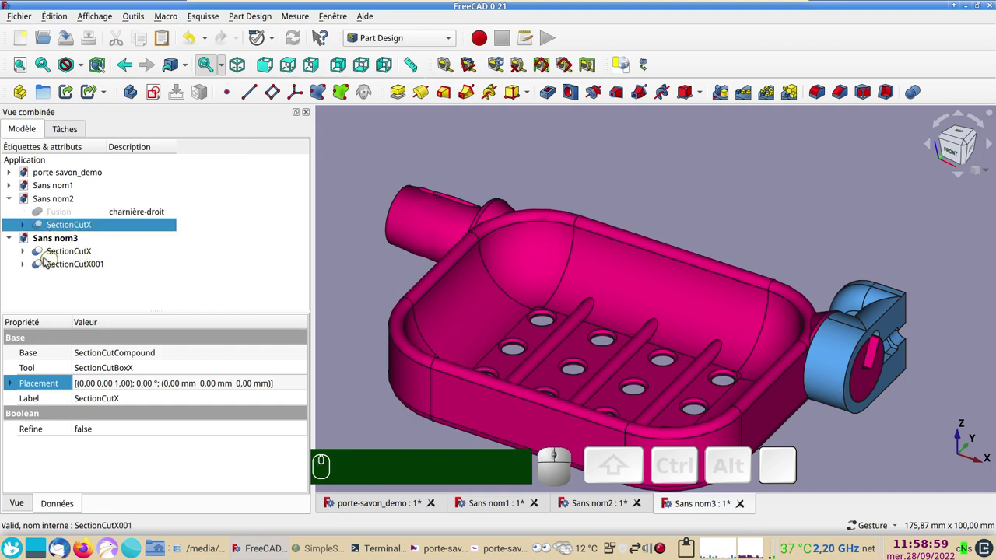
click(32, 252)
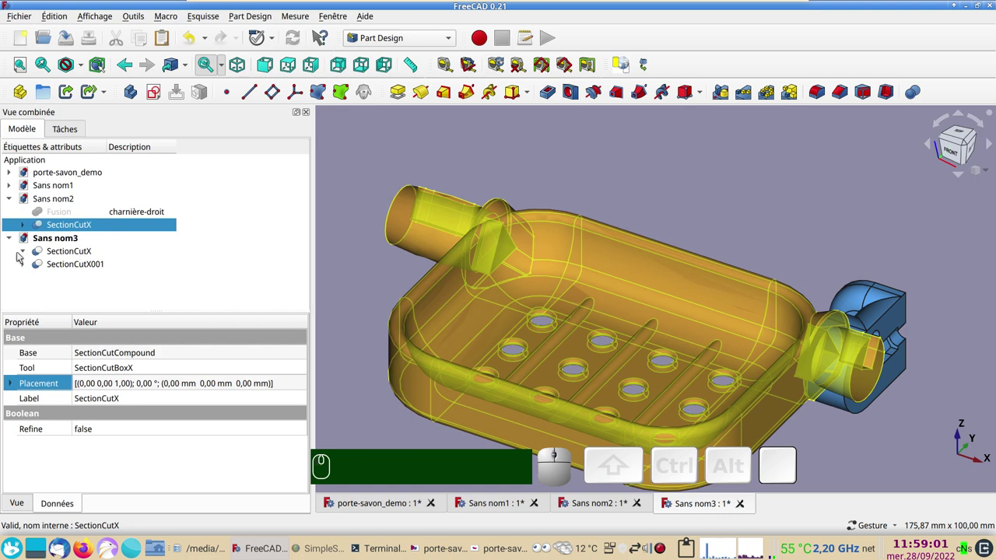
click(29, 255)
click(29, 255)
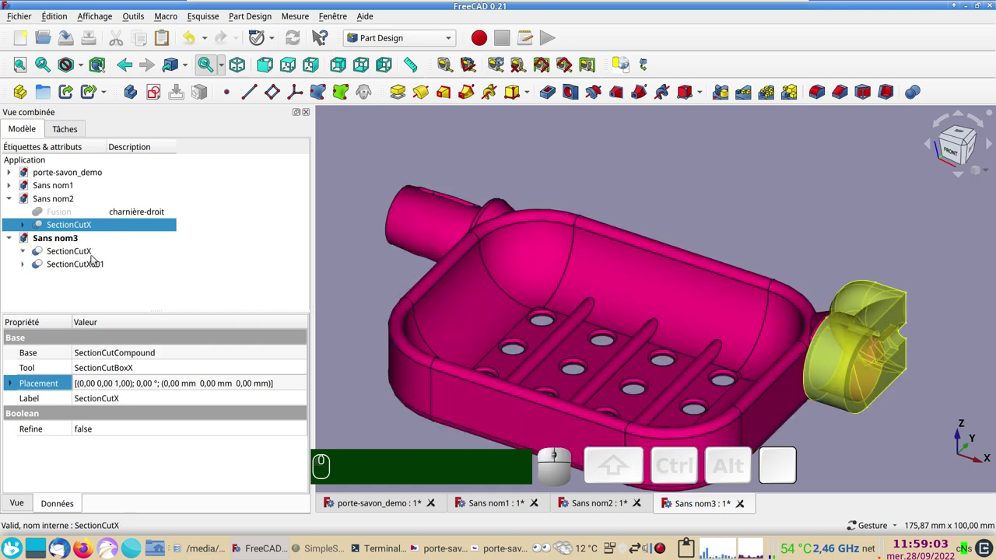
scroll(down, 3)
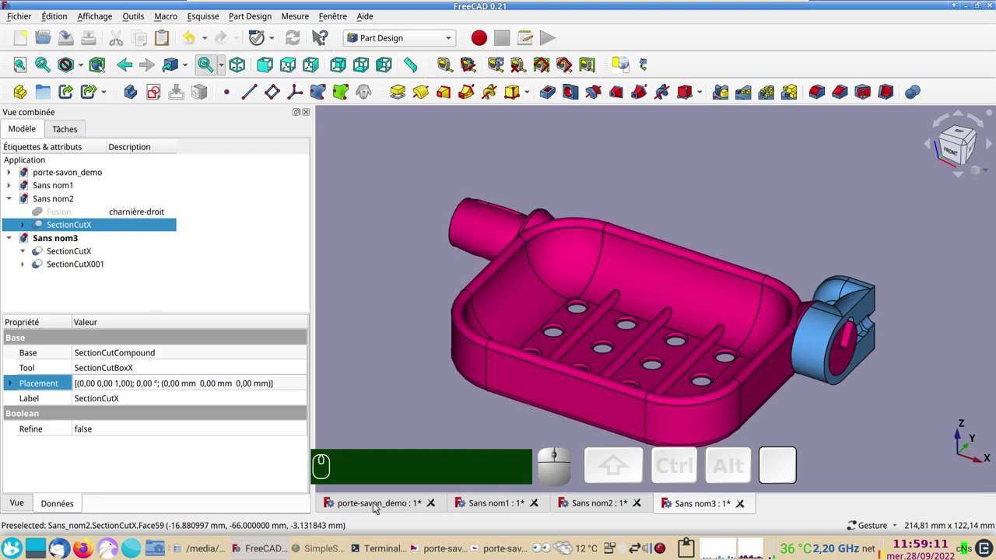
Copy clavette, caoutchouc and charnière-droit from the assembly into Sans nom3
click(378, 507)
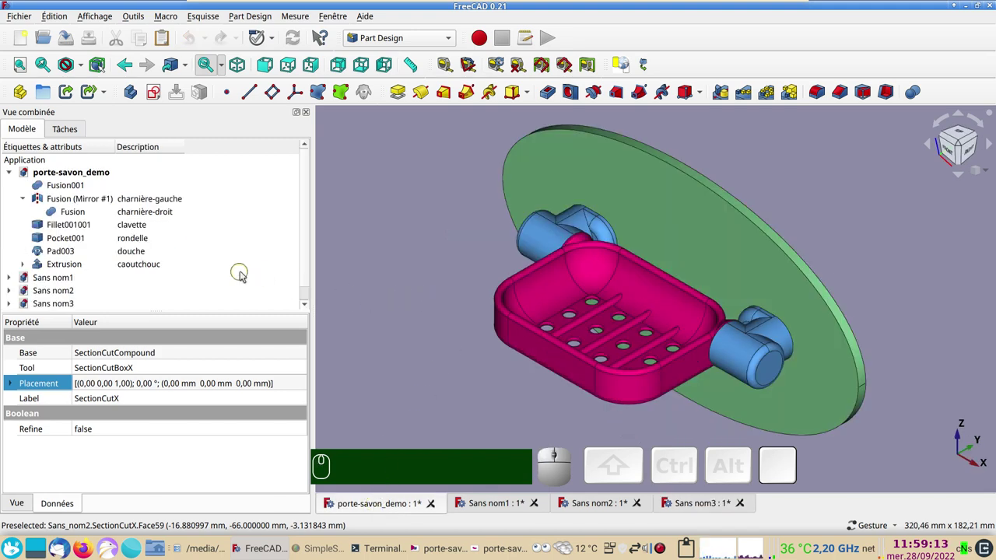
click(127, 228)
click(163, 267)
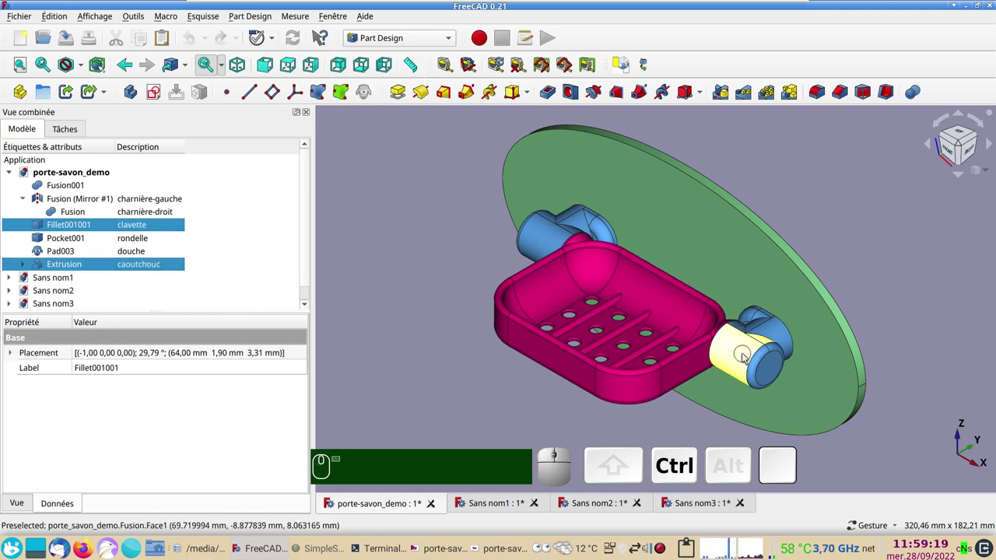
click(746, 357)
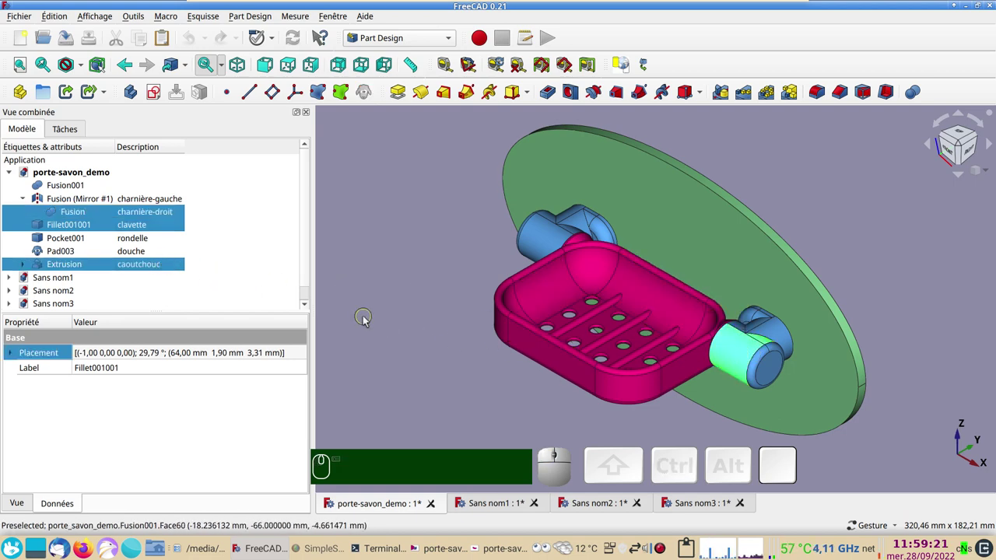
key(ctrl+c)
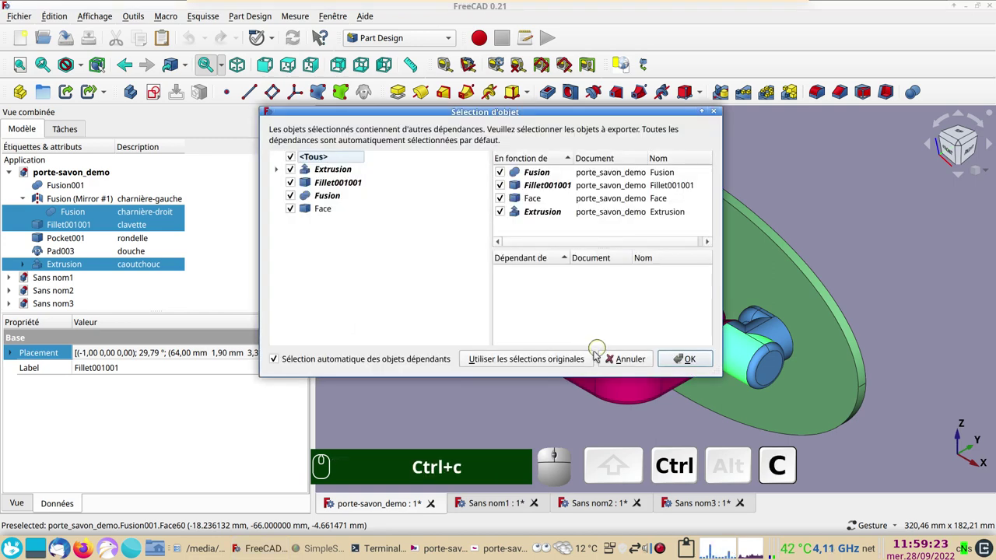
click(522, 362)
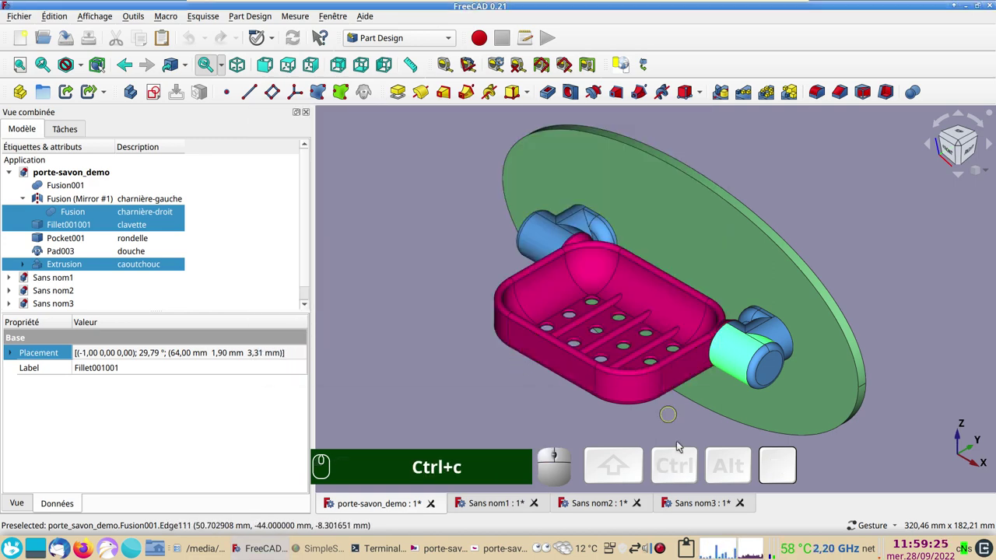
click(696, 504)
key(ctrl+v)
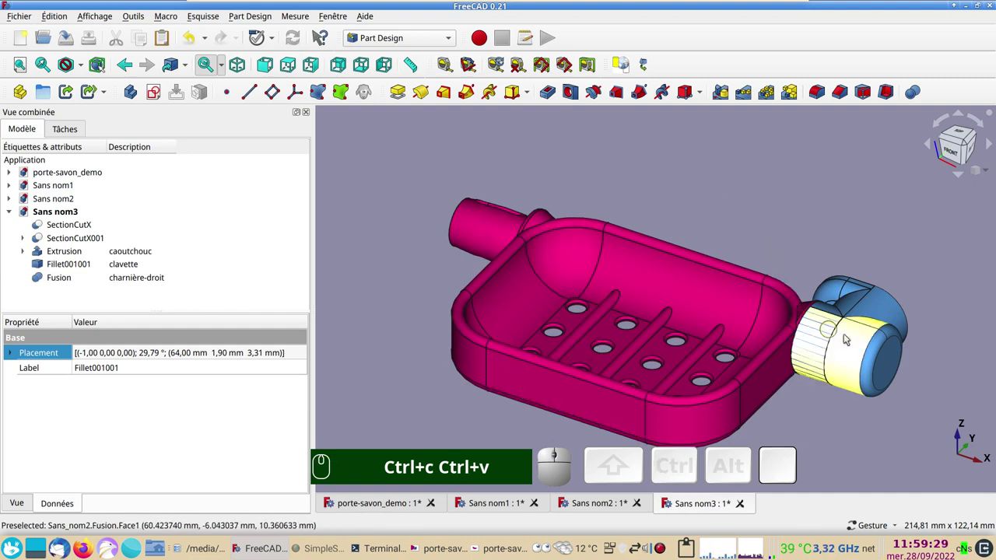
Bring up the Appearance settings of the rubber sleeve
right_click(942, 416)
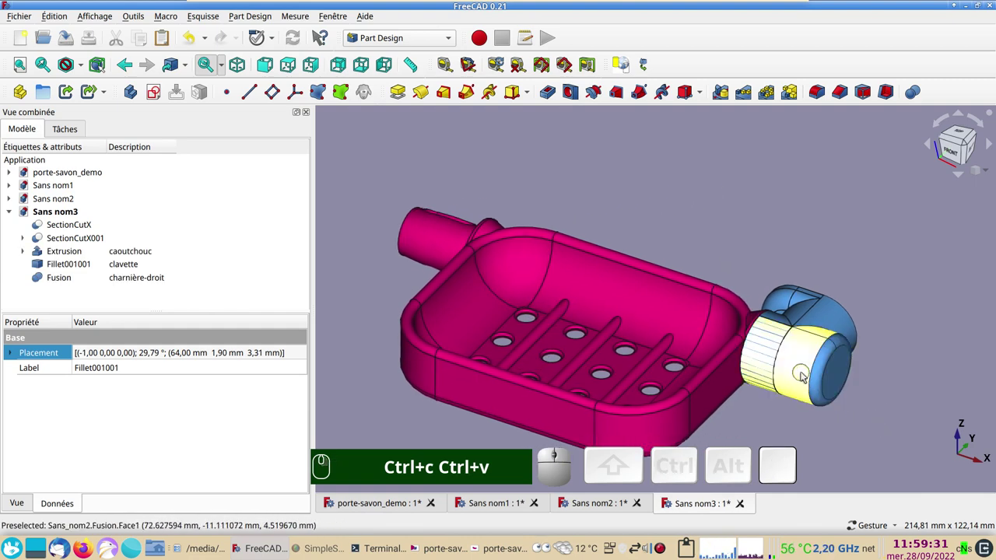
click(805, 375)
Raise the rubber sleeve's transparency to 90 in Display properties and close the panel
key(ctrl+d)
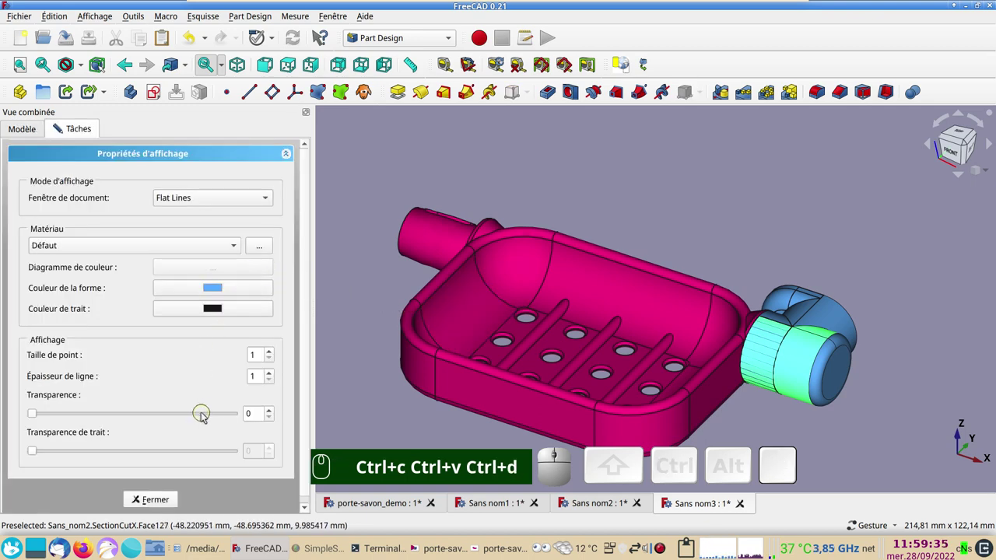
click(206, 415)
click(206, 416)
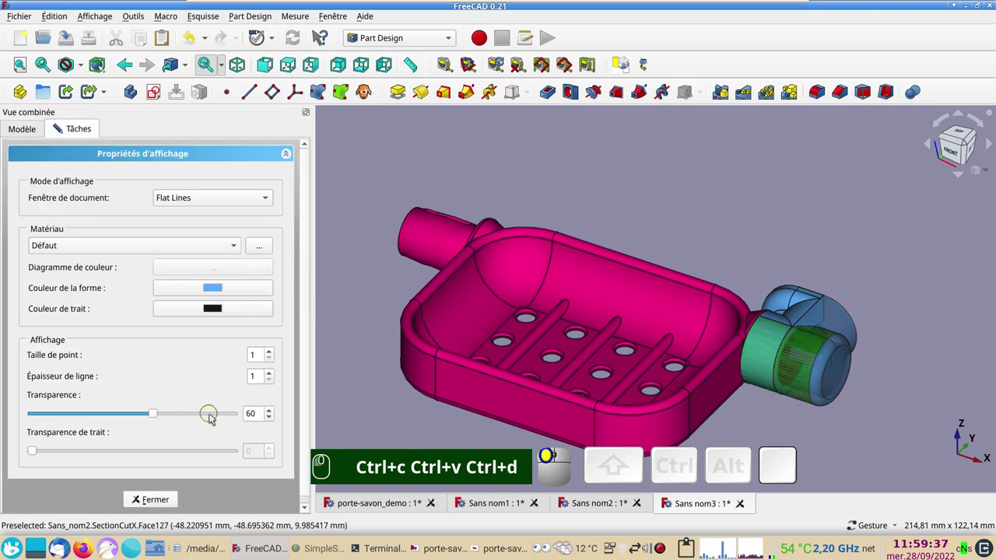
click(216, 417)
click(216, 417)
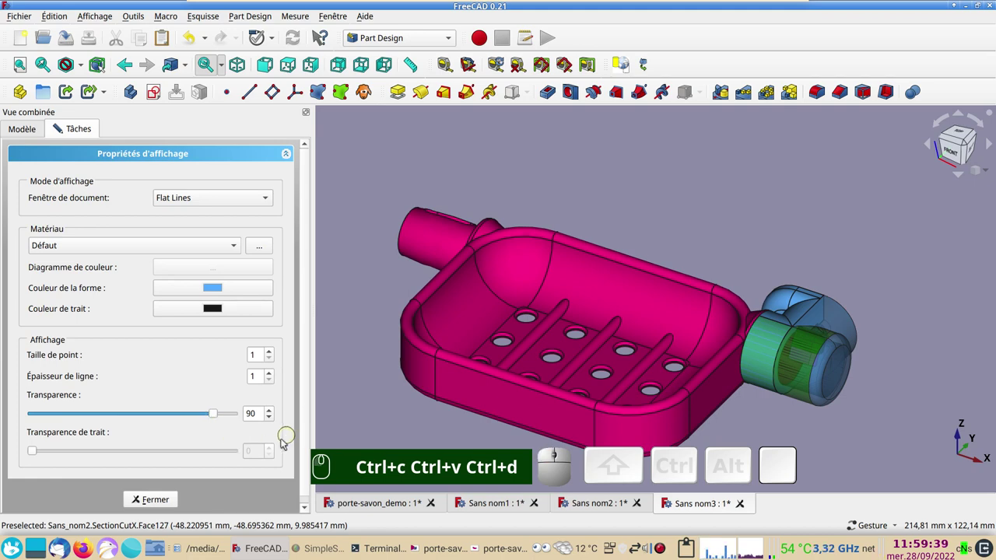
click(161, 504)
click(368, 351)
scroll(up, 3)
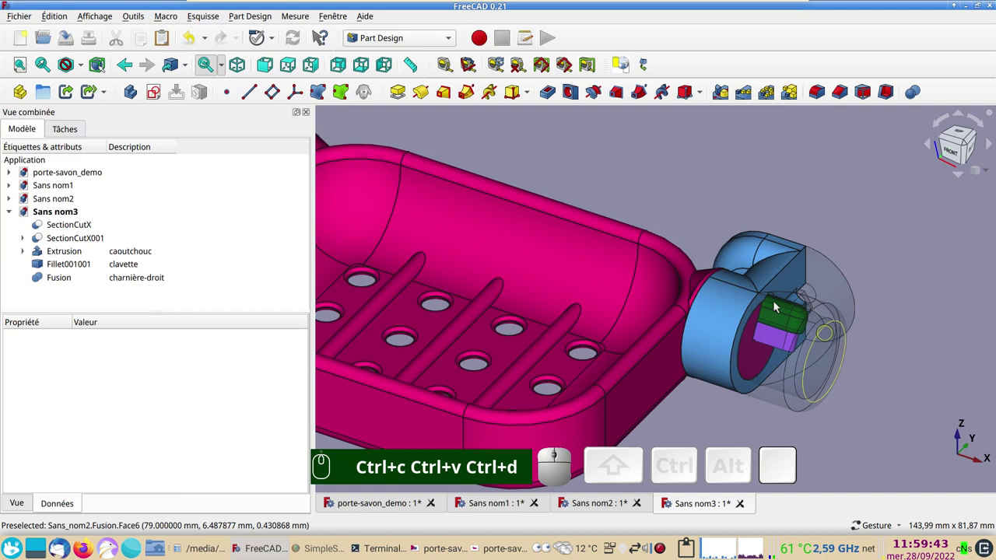
drag(894, 390, 705, 270)
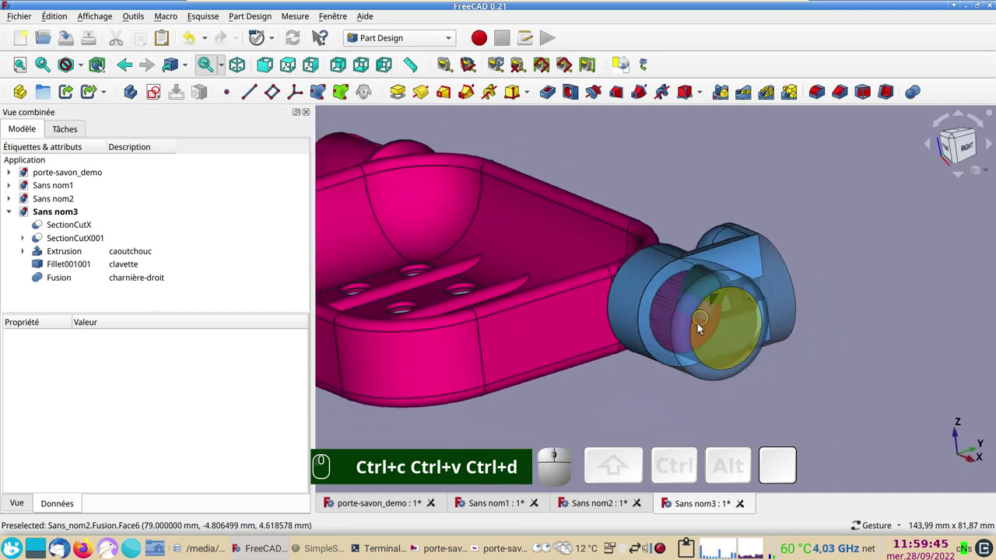
drag(869, 344, 913, 344)
scroll(down, 3)
drag(719, 427, 714, 391)
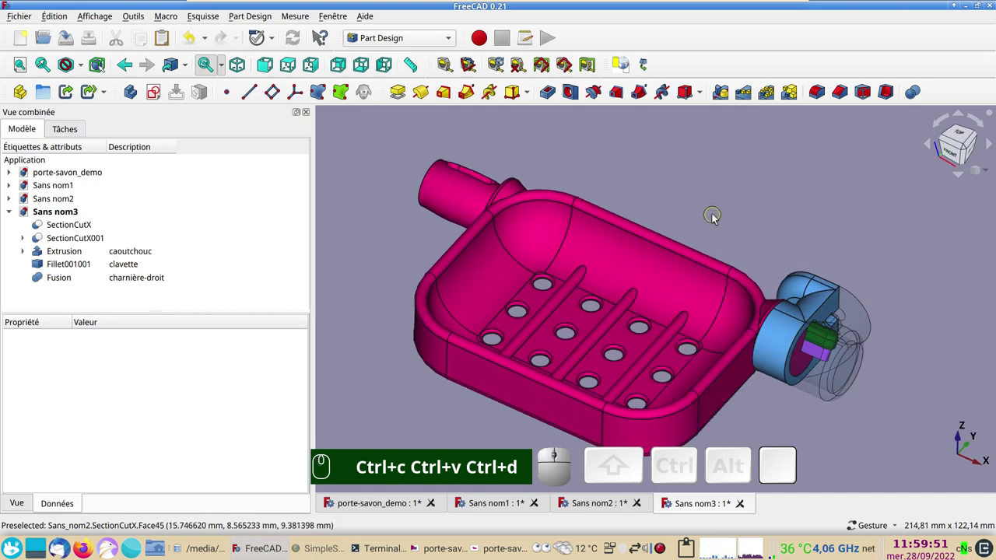
drag(710, 220, 749, 309)
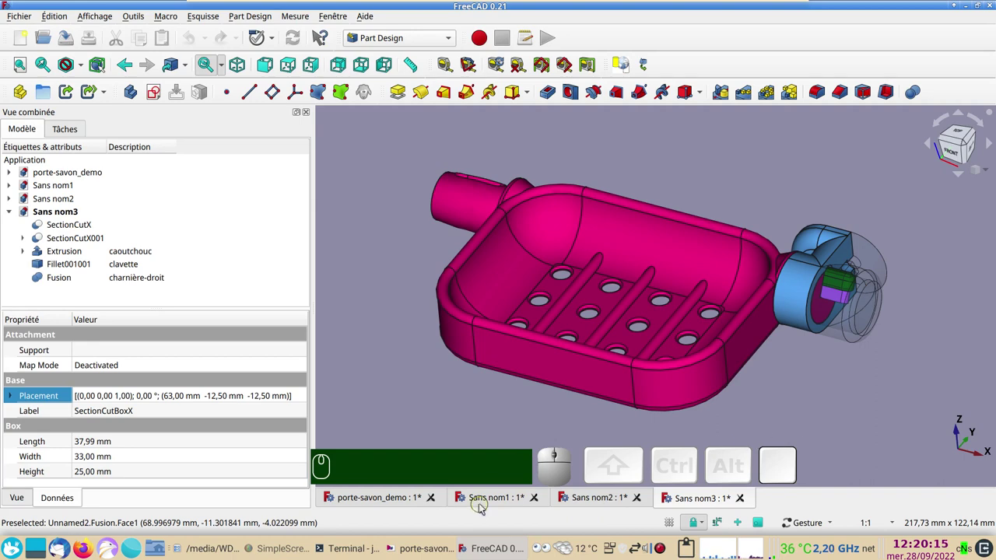
In Sans nom2, make SectionCutBoxX visible as a solid beside the charnière-droit hinge
click(601, 505)
drag(731, 366, 340, 318)
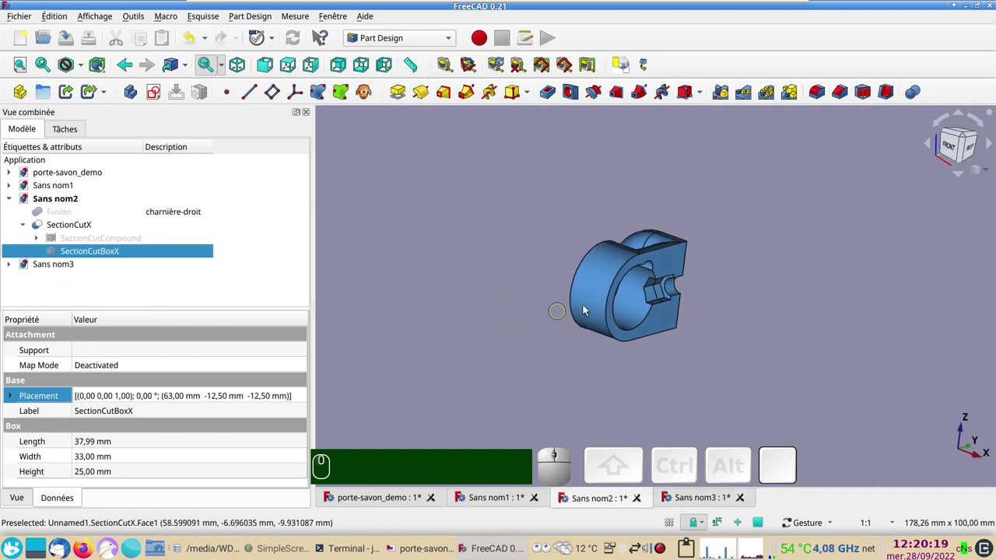
click(604, 299)
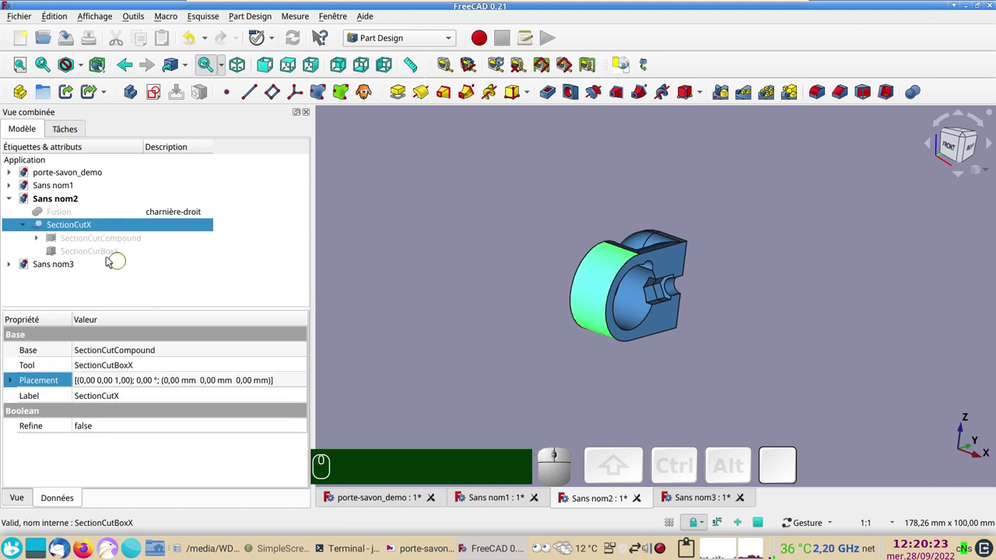
click(88, 256)
key(space)
drag(409, 317, 553, 355)
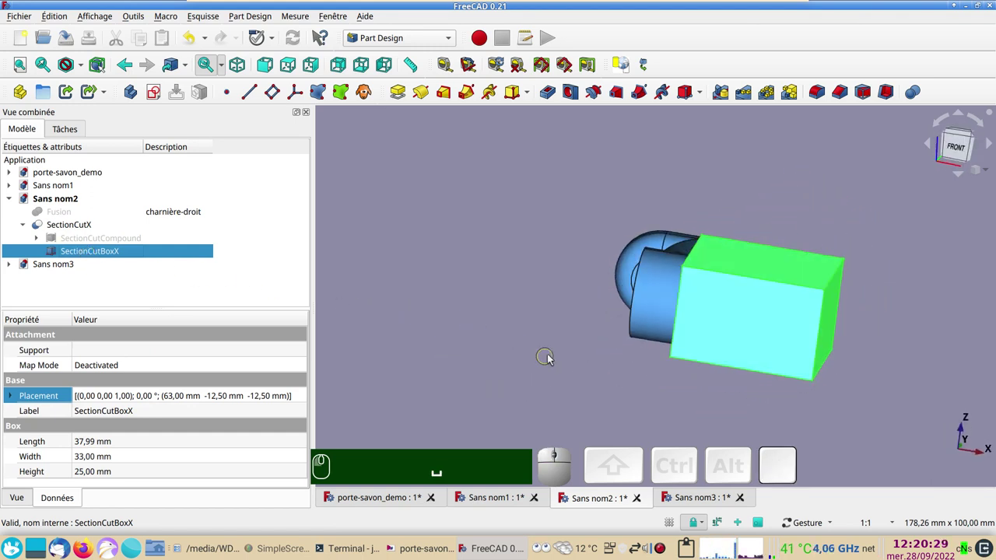
drag(585, 400, 531, 351)
drag(528, 337, 684, 379)
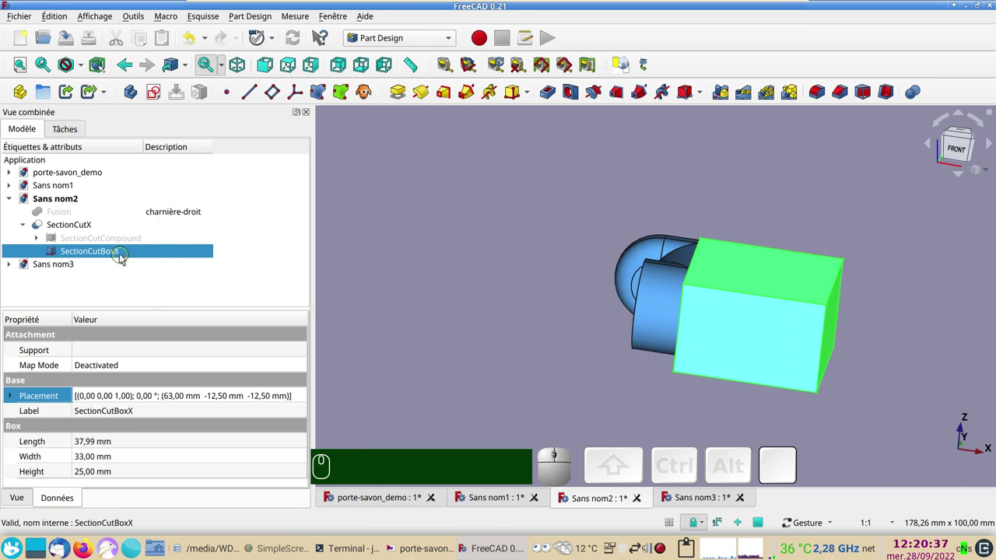
Run Transform on SectionCutBoxX and accept the interactive move
right_click(128, 256)
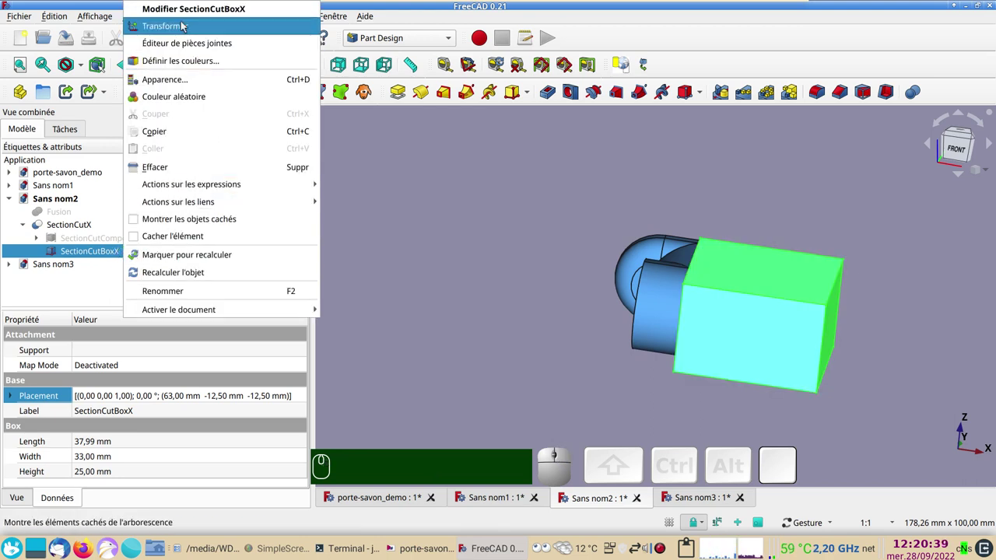
click(185, 26)
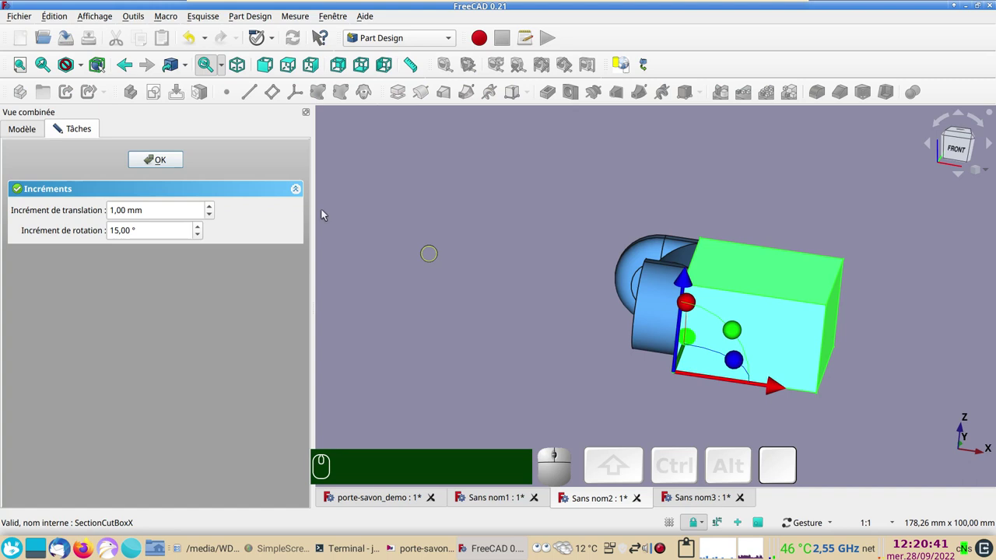
click(158, 158)
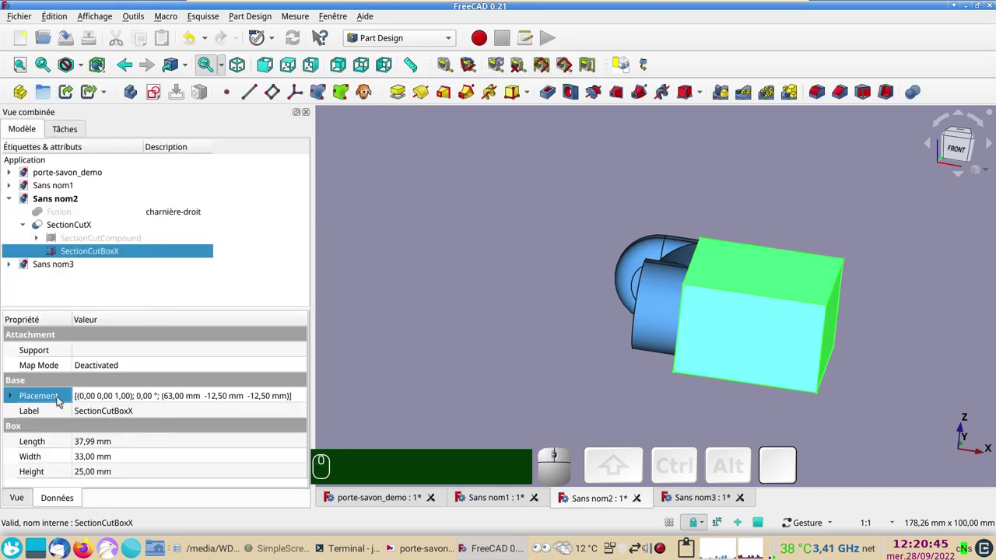
In Placement, change the box's Translation X from 63 mm to 60 mm and apply it
click(165, 400)
click(303, 398)
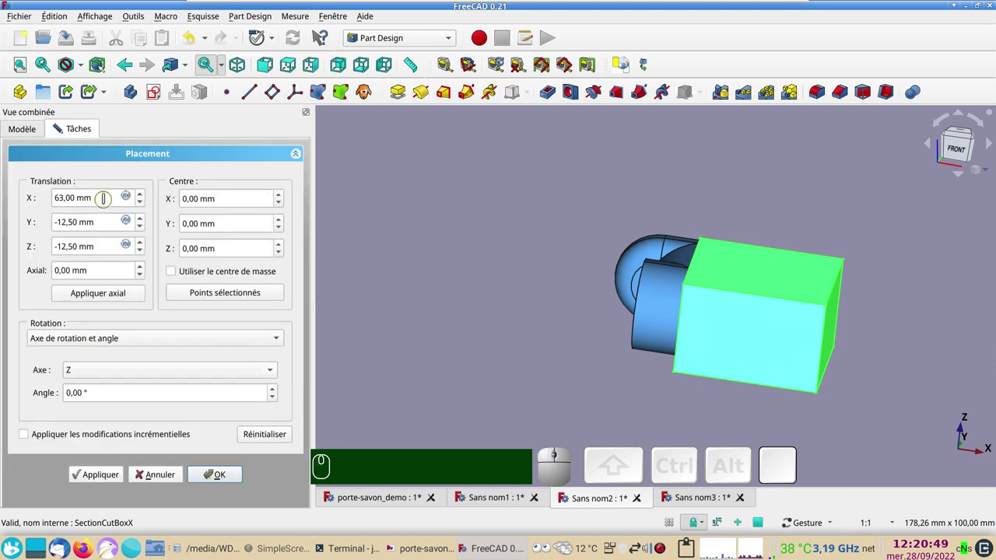
scroll(down, 3)
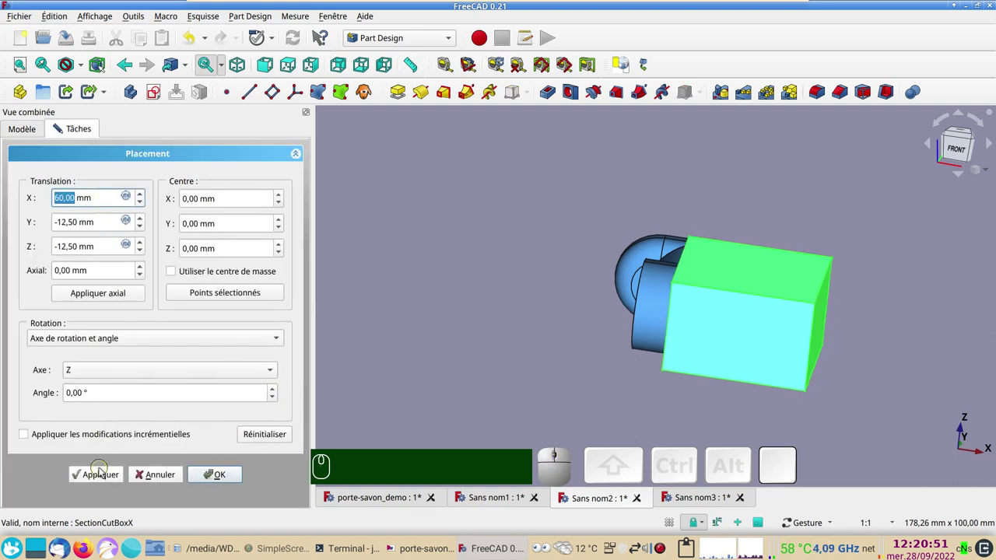
click(103, 474)
click(224, 486)
click(771, 371)
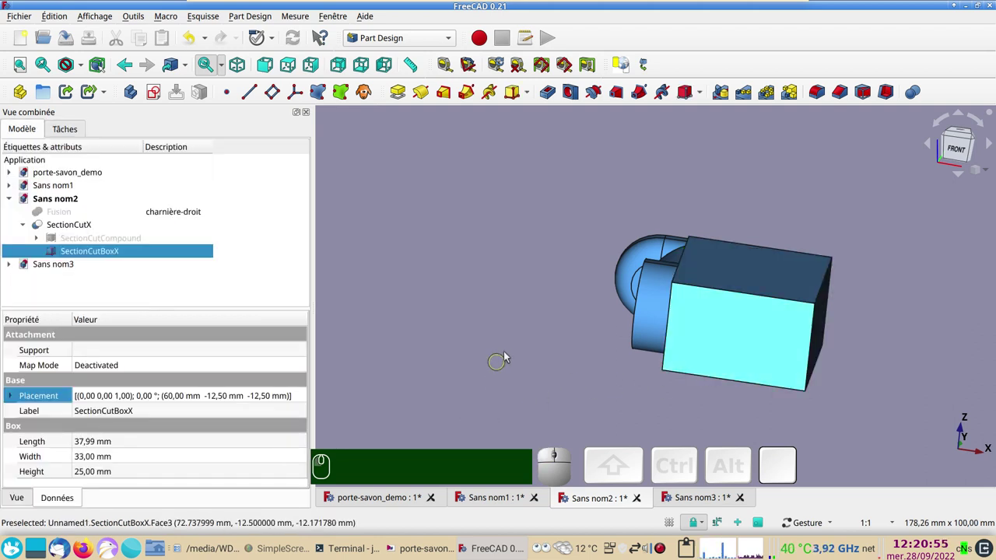
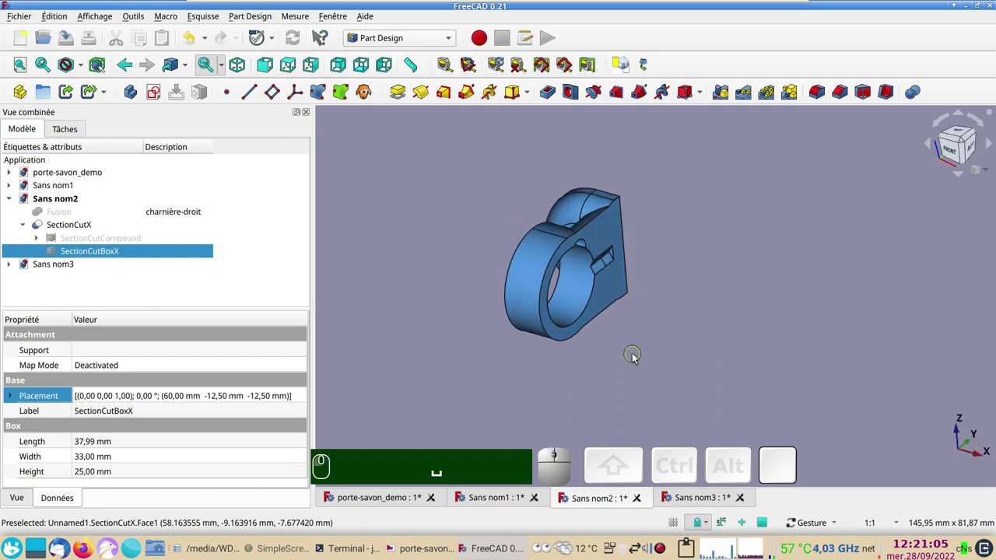
In porte-savon_demo, copy the left hinge Fusion (Mirror #1) using original selections only
click(408, 502)
click(553, 240)
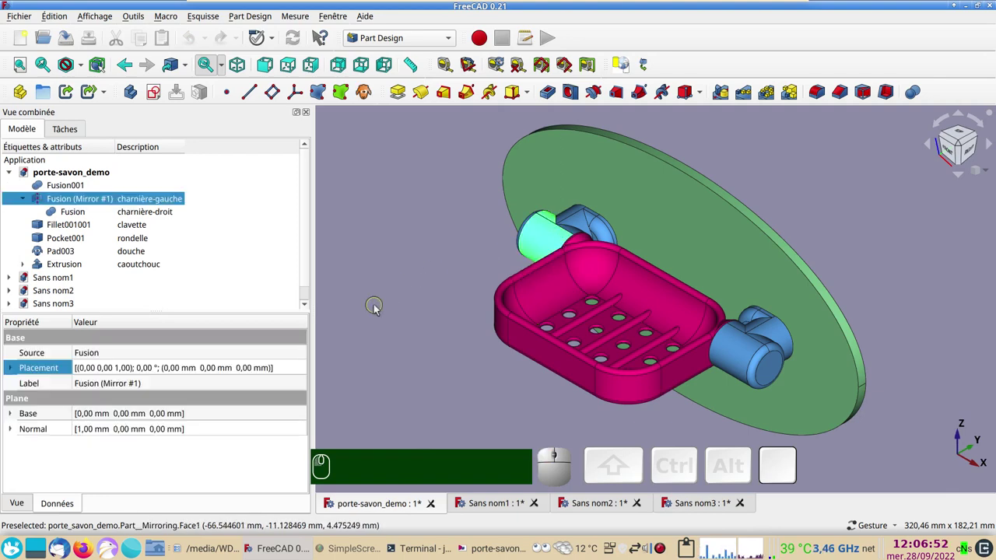
key(ctrl+c)
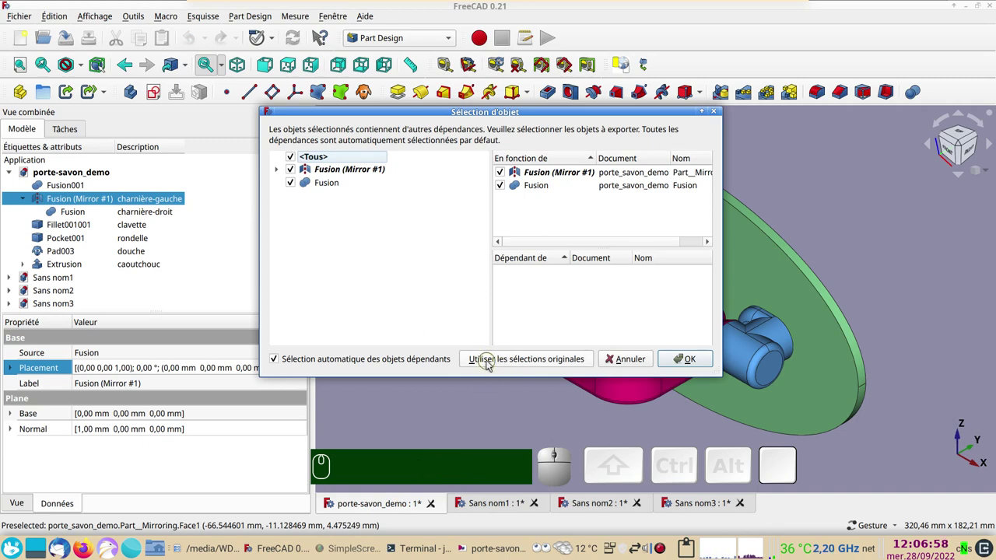
click(492, 363)
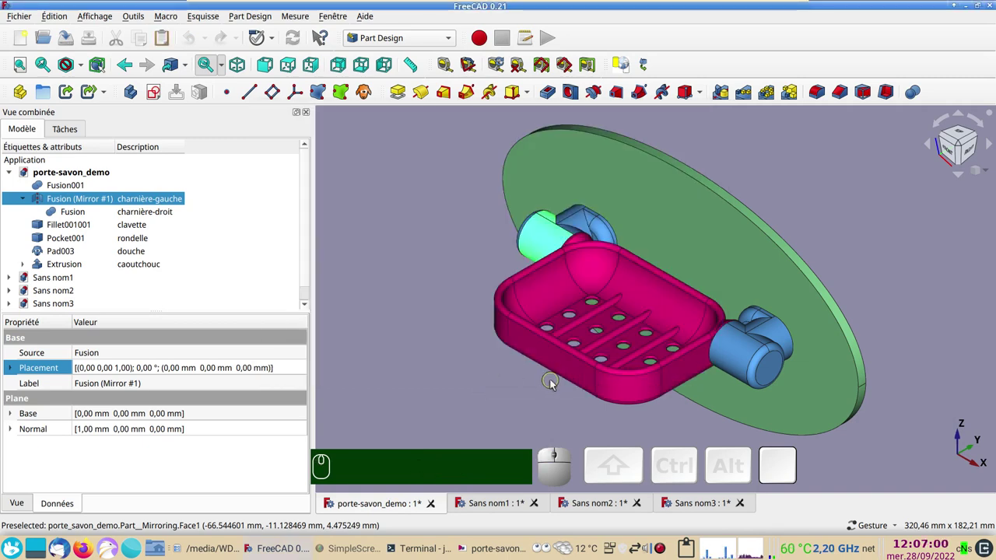
Create a new document Sans nom4 and paste the left hinge into it
click(21, 42)
key(ctrl+v)
drag(519, 359, 700, 333)
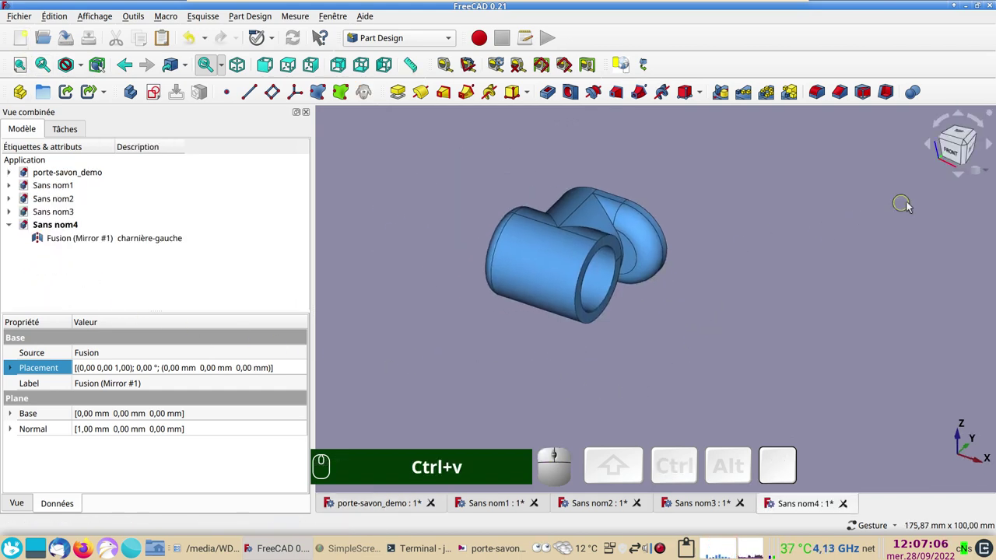
Orbit the left hinge section to inspect its bore and side profile
click(880, 242)
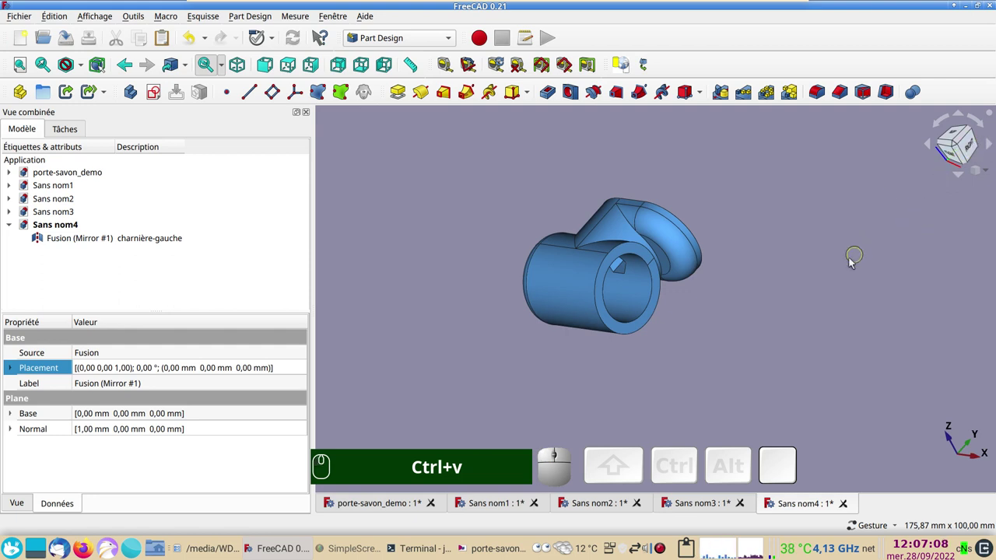
key(KP_3)
drag(807, 343, 709, 333)
drag(839, 296, 651, 298)
drag(825, 262, 751, 305)
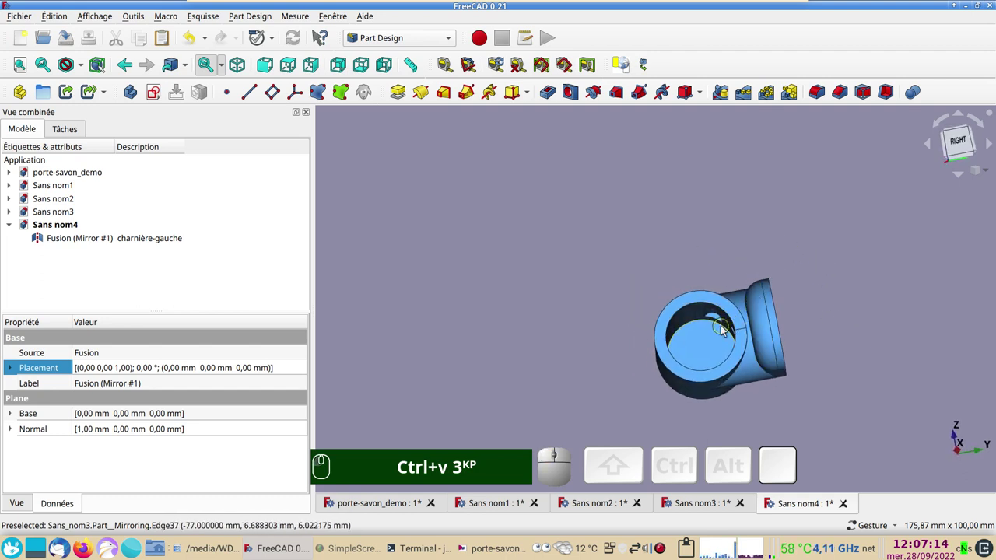
drag(835, 248, 653, 266)
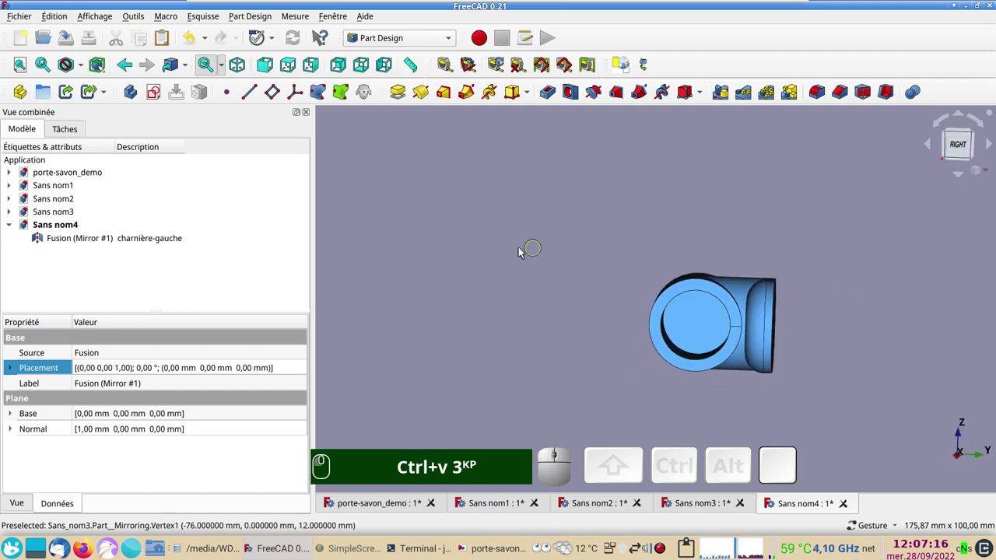
drag(531, 272, 714, 194)
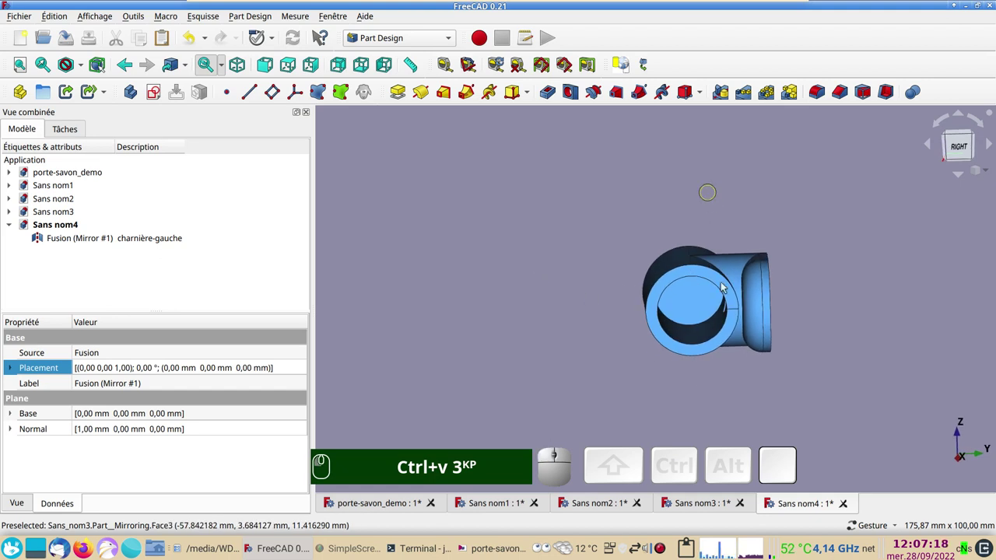
drag(822, 361, 820, 351)
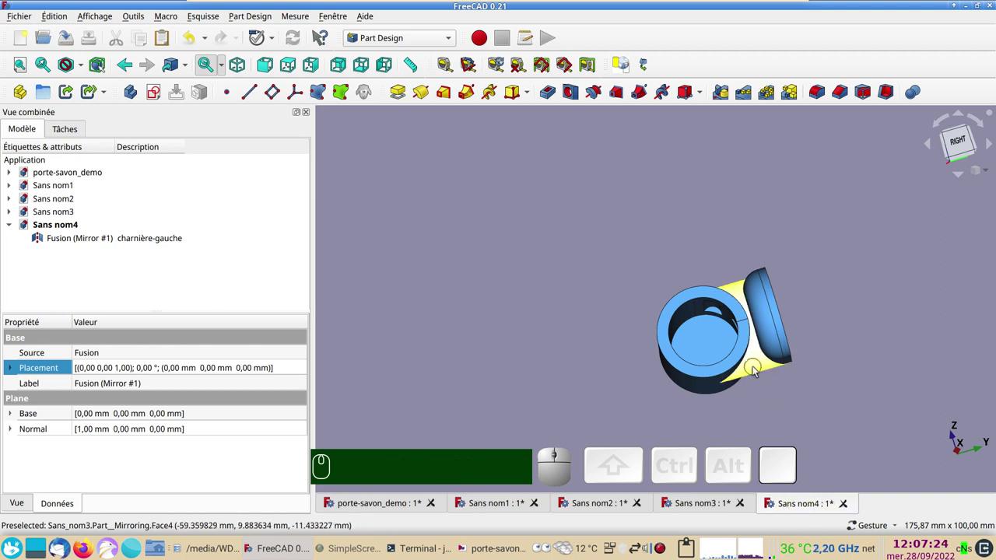
drag(550, 335, 587, 317)
View the hinge straight from the right and set the draw style to Wireframe
click(672, 354)
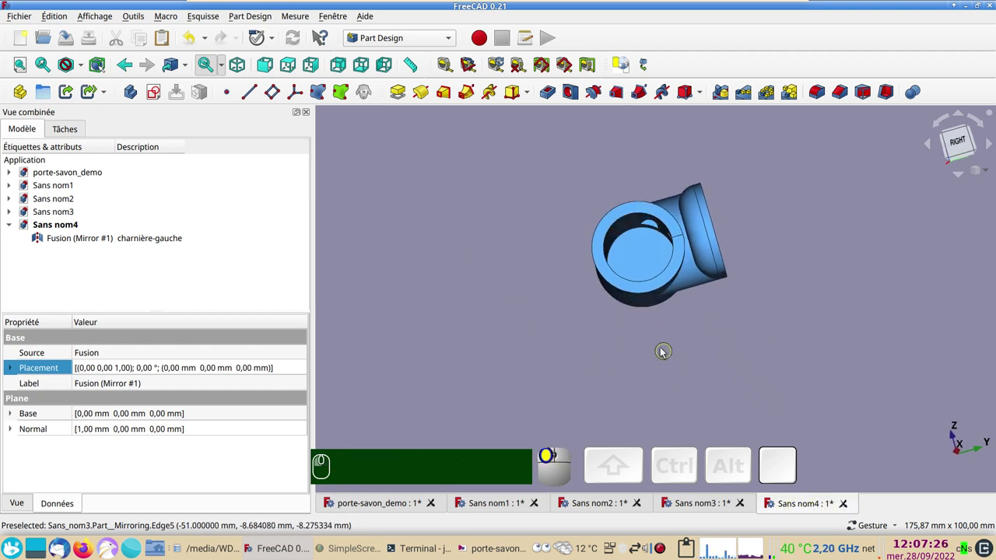
key(KP_3)
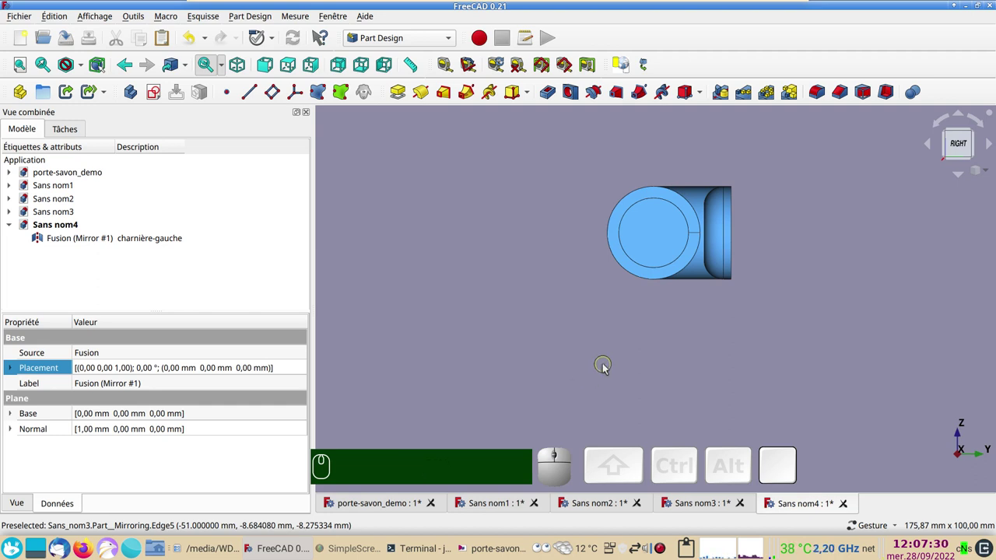
key(v)
key(v)
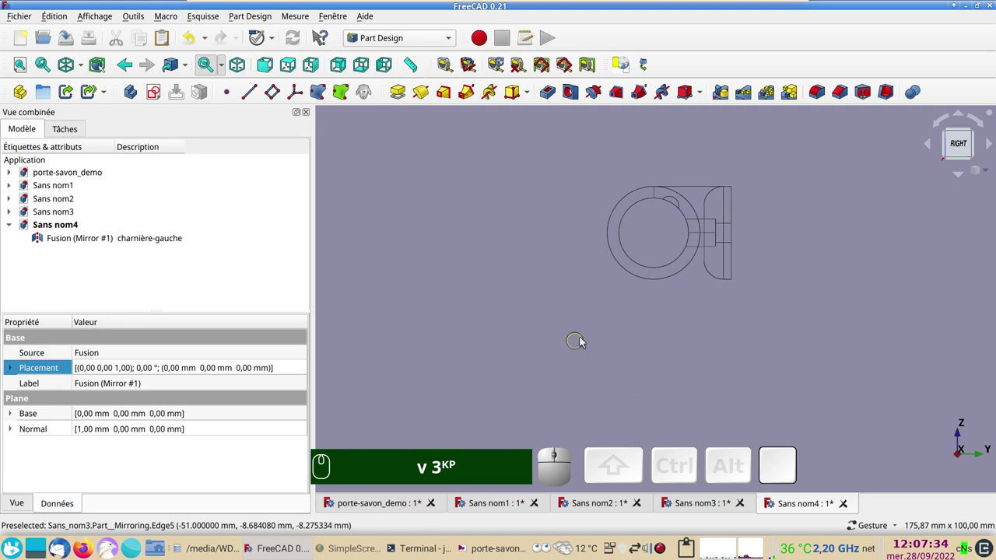
drag(592, 335, 628, 326)
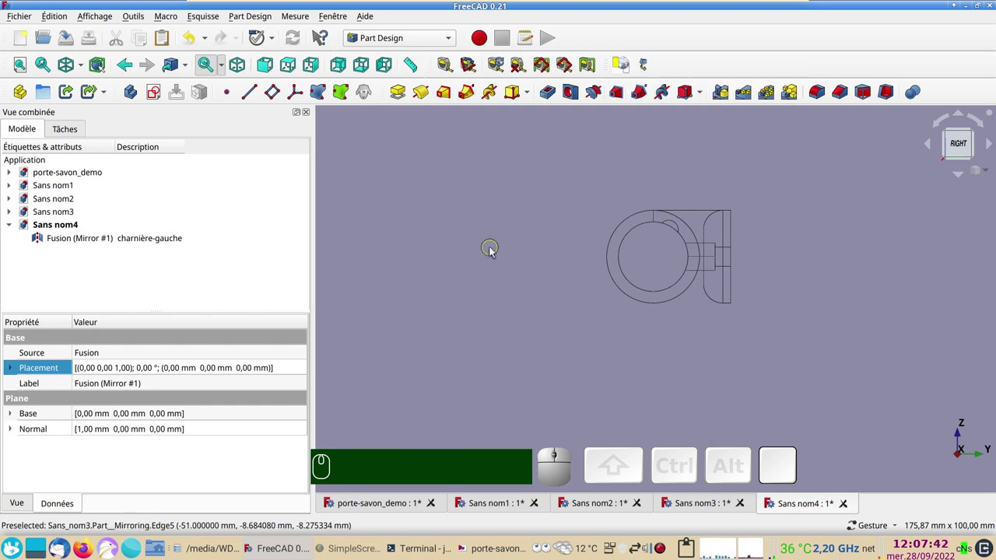
Transform the Fusion (Mirror #1) body, rotating it 30° about X with the dragger, and confirm
click(628, 293)
right_click(96, 240)
click(165, 22)
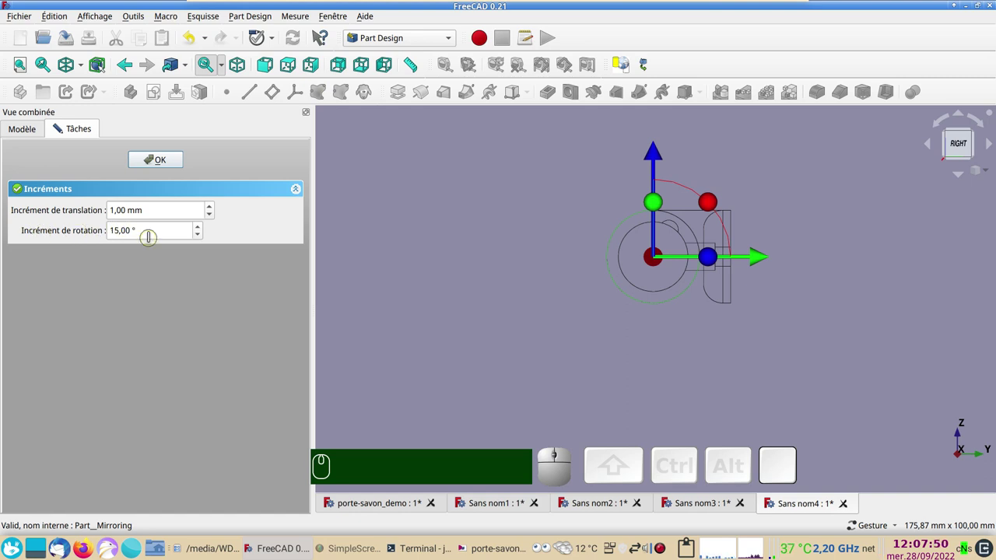
drag(714, 199, 294, 191)
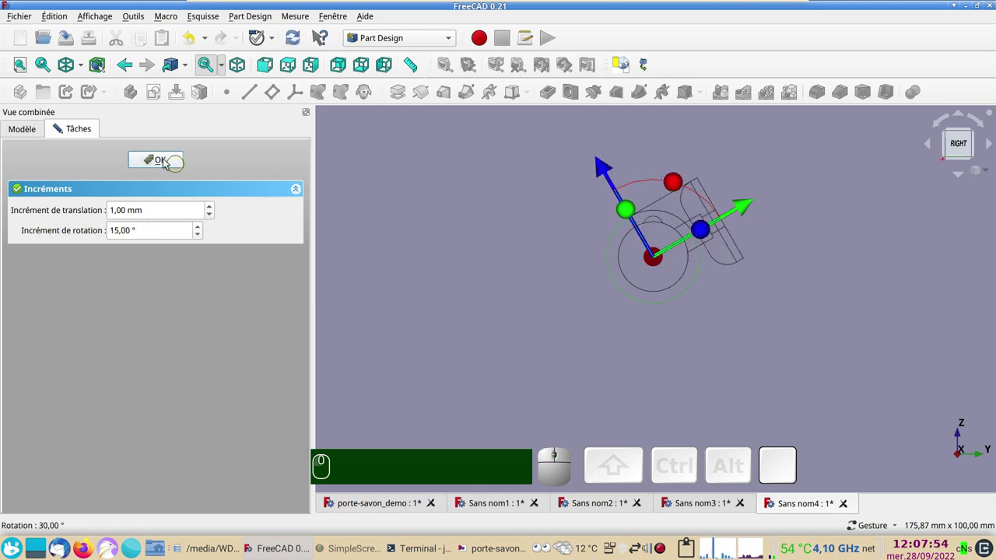
click(166, 159)
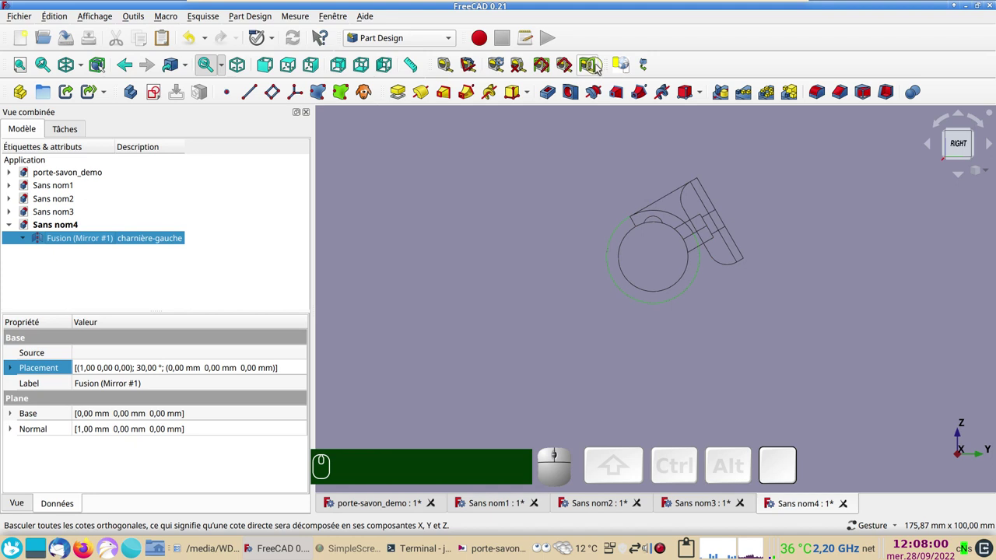
Clear the selection in the 3D view after the rotation
click(615, 69)
click(554, 171)
click(629, 69)
click(624, 70)
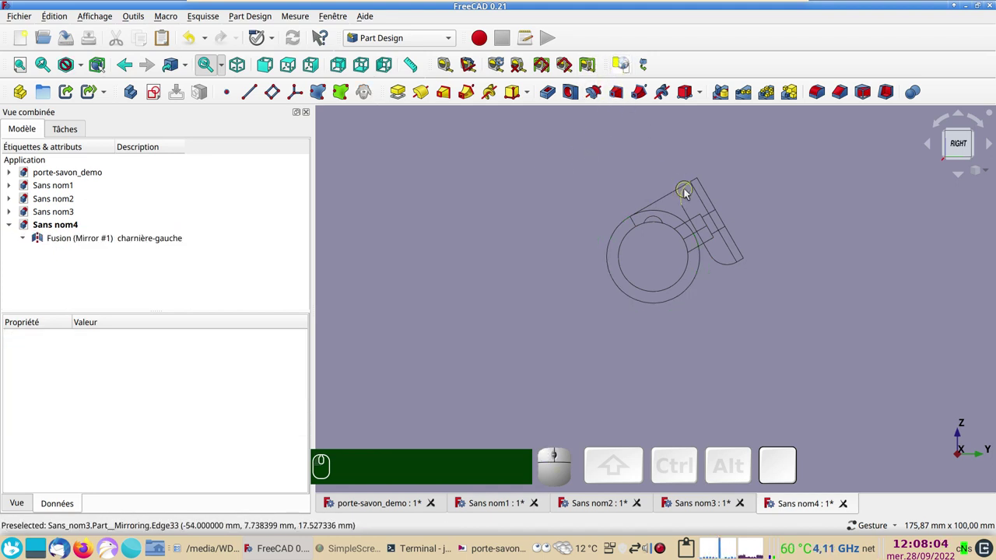
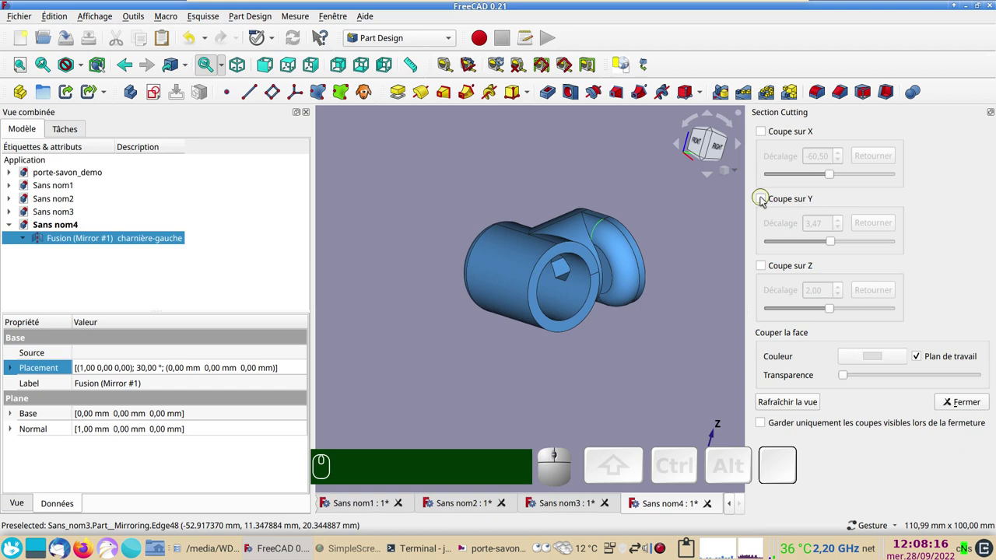
Section-cut the hinge along Y at 0 mm offset, keeping the cut objects, and close the panel
click(765, 200)
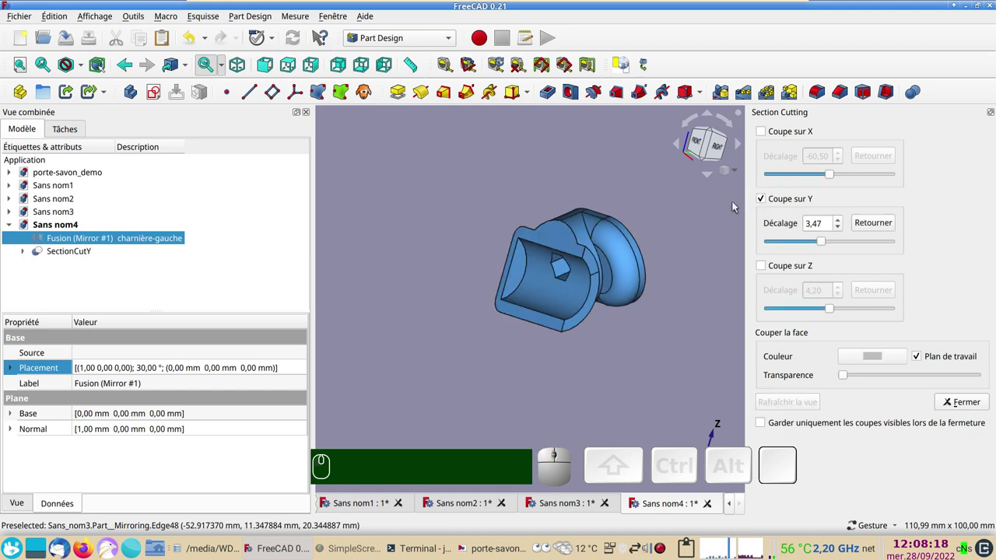
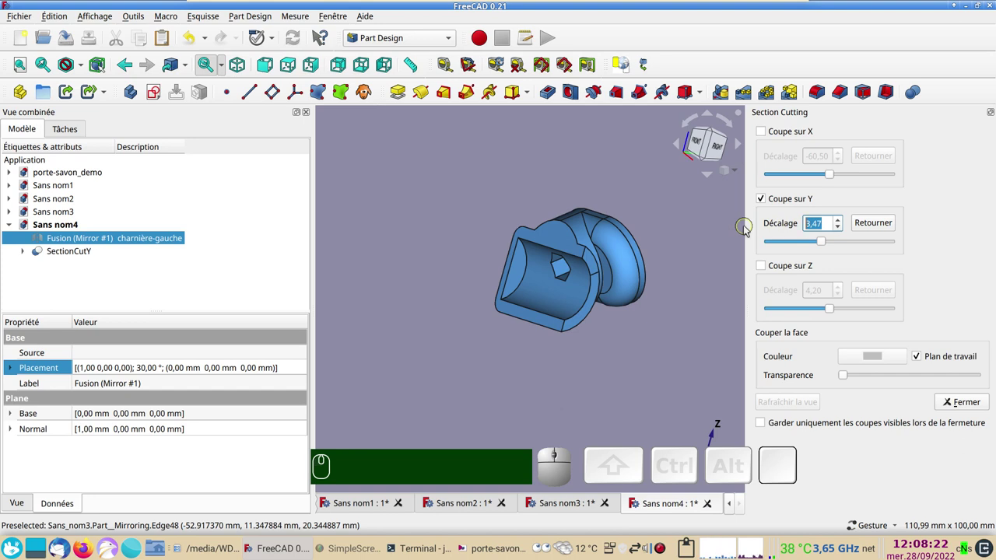
key(KP_0)
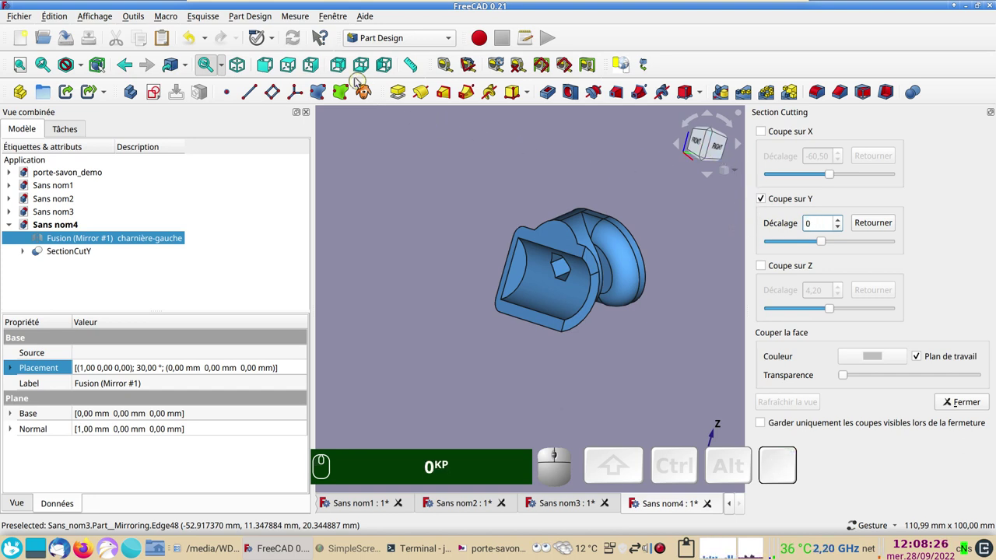
click(436, 176)
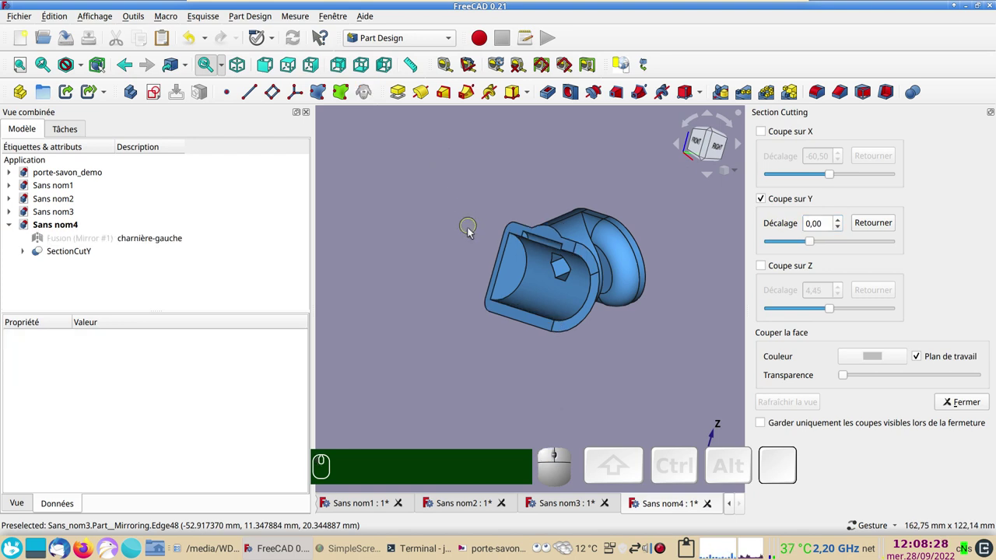
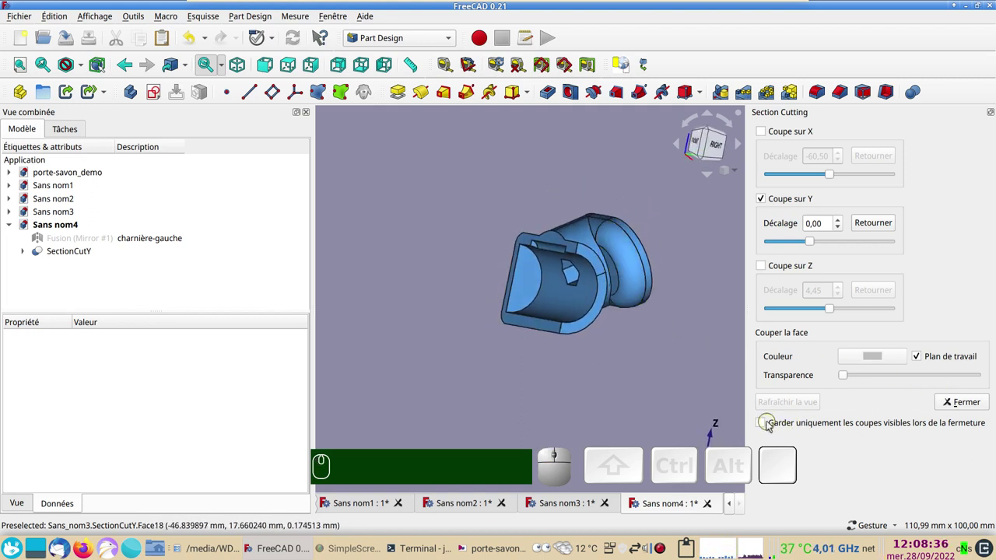
click(762, 426)
click(964, 402)
Copy the SectionCutY result and switch toward the Sans nom3 assembly
click(655, 328)
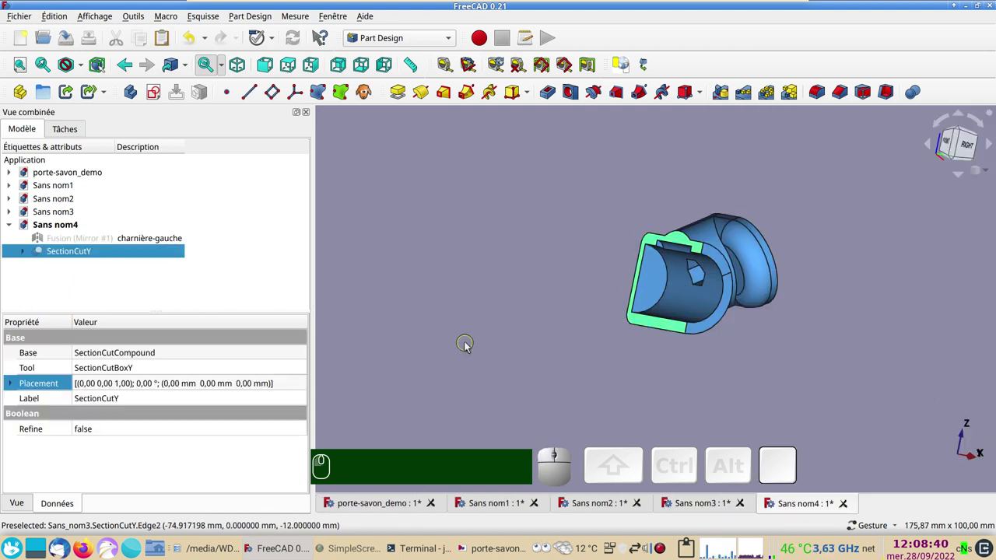
key(ctrl+c)
click(531, 362)
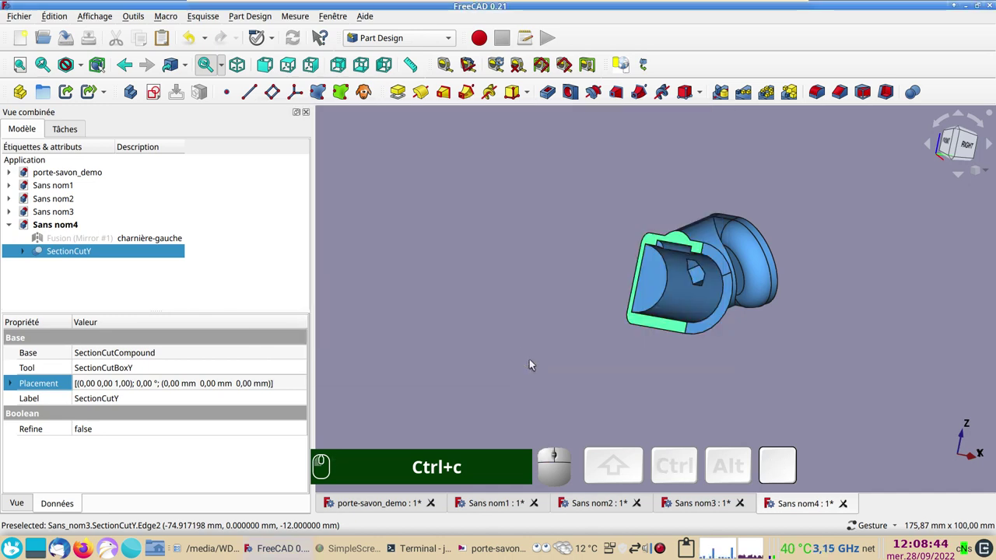
Paste SectionCutY into Sans nom3, rotate it -30° via Transform, and view the assembly from above
click(700, 505)
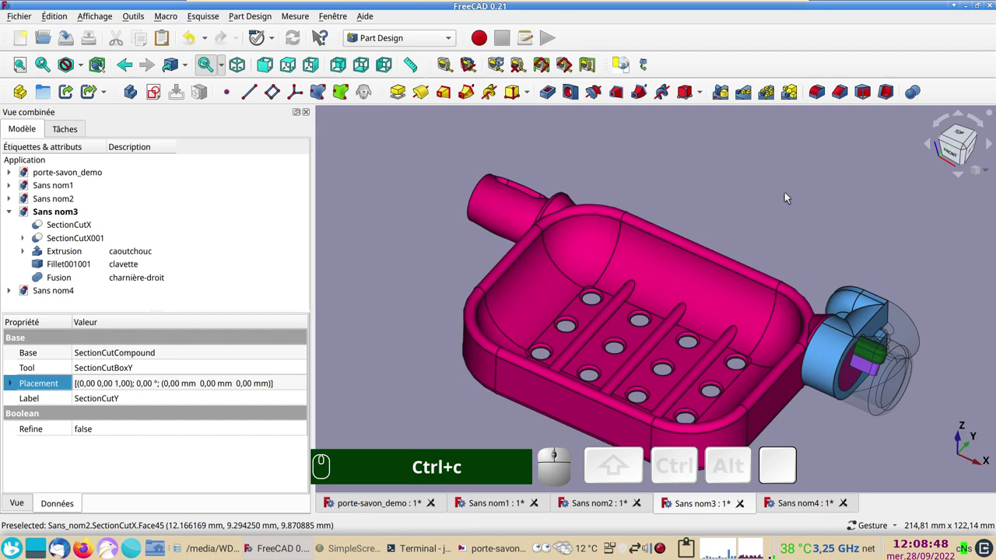
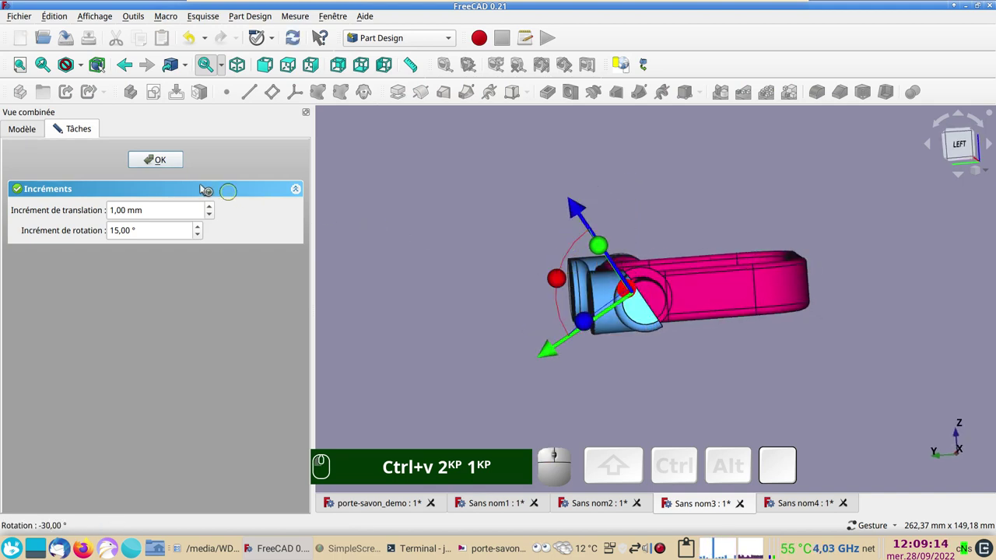
click(164, 160)
click(443, 212)
drag(927, 279, 660, 228)
scroll(up, 3)
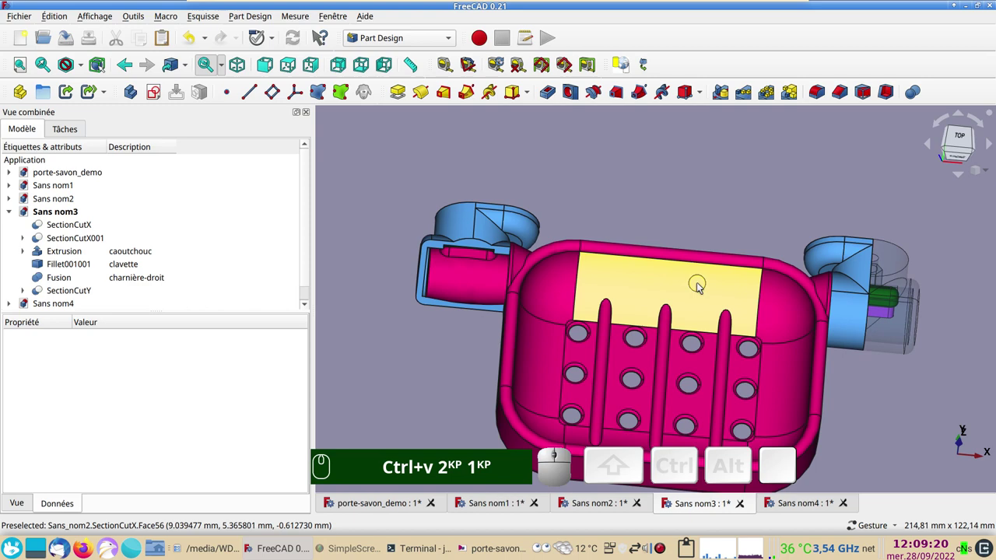
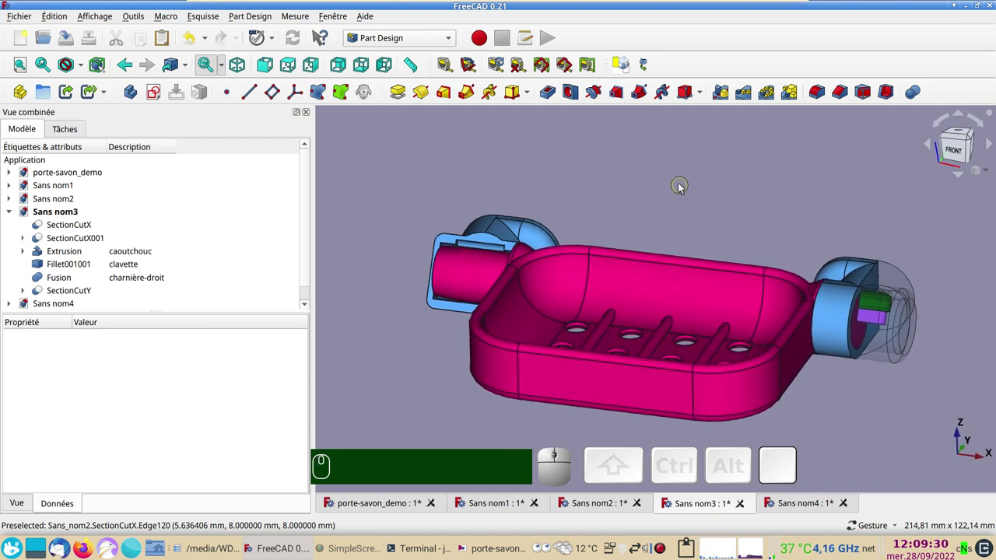
click(744, 200)
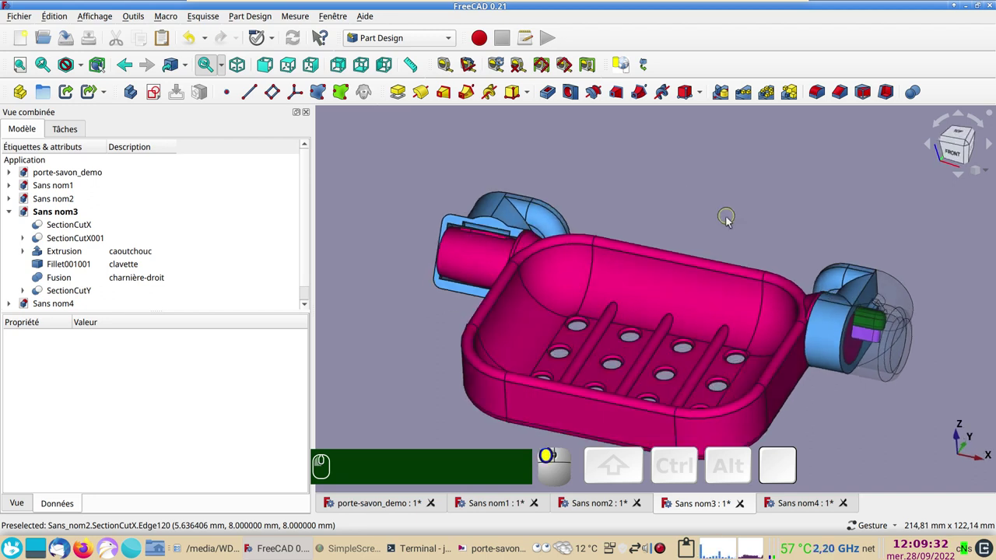
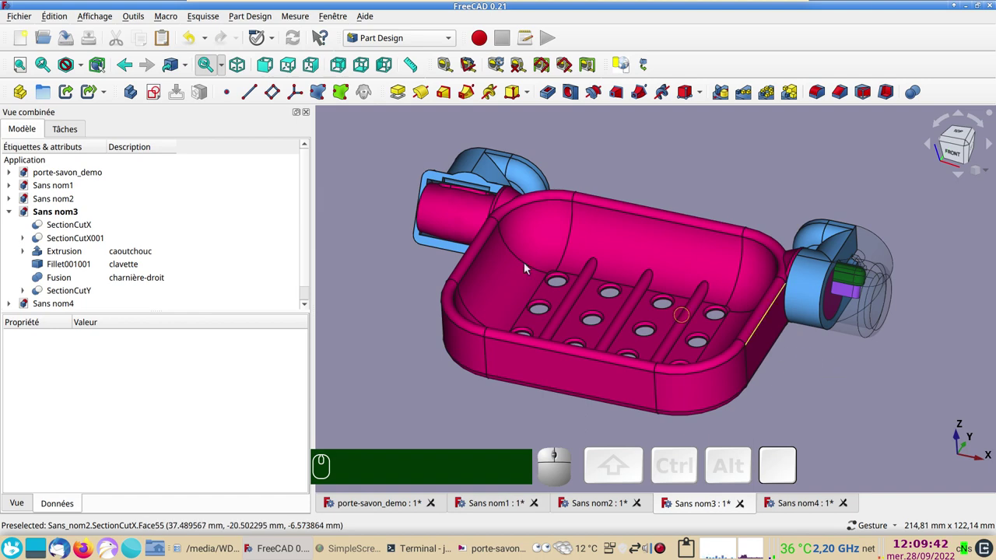
click(103, 17)
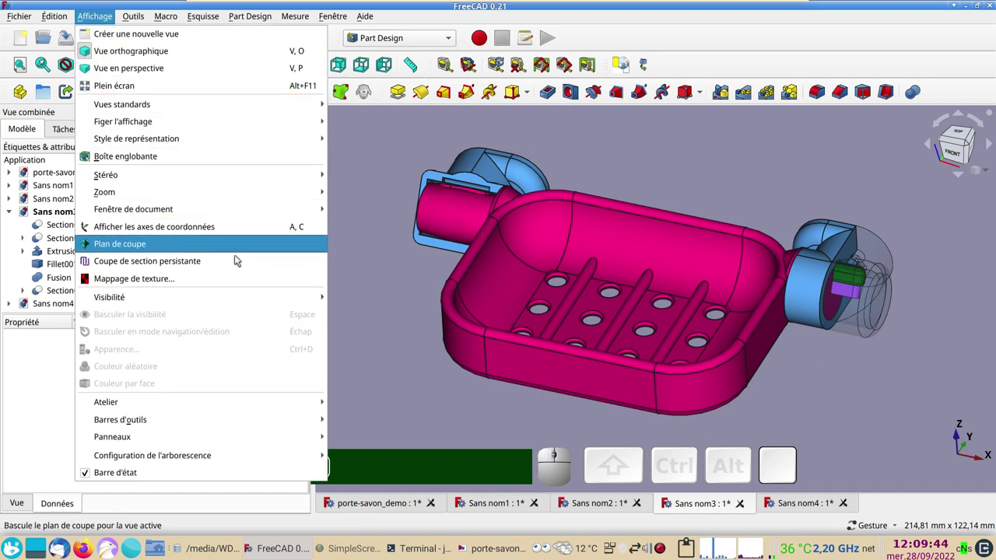
click(401, 281)
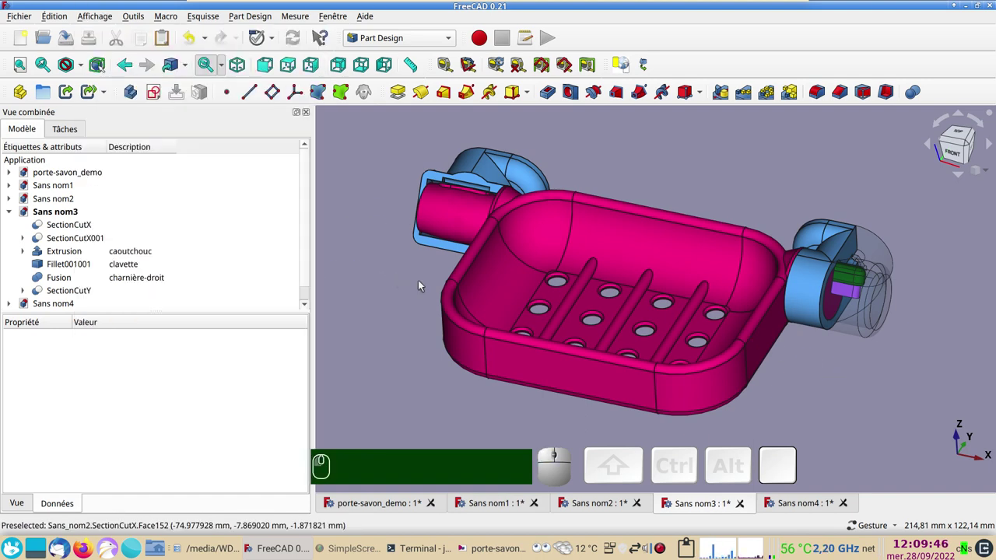